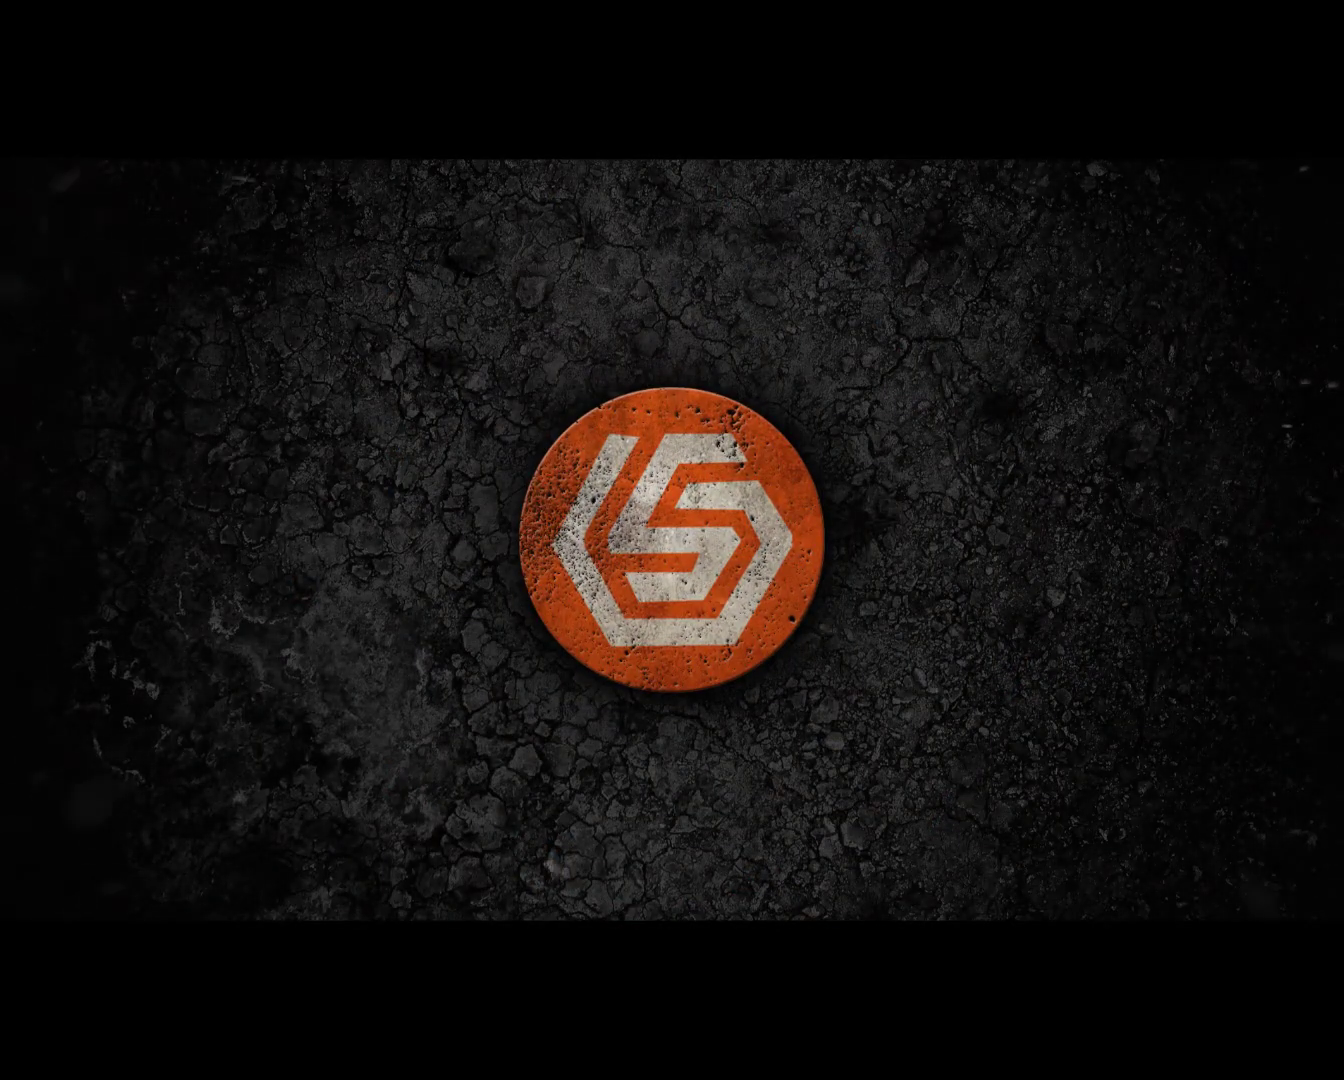
Step: Draw a vertical 4 pt black line and duplicate it rightward into a row of evenly spaced lines
click(395, 529)
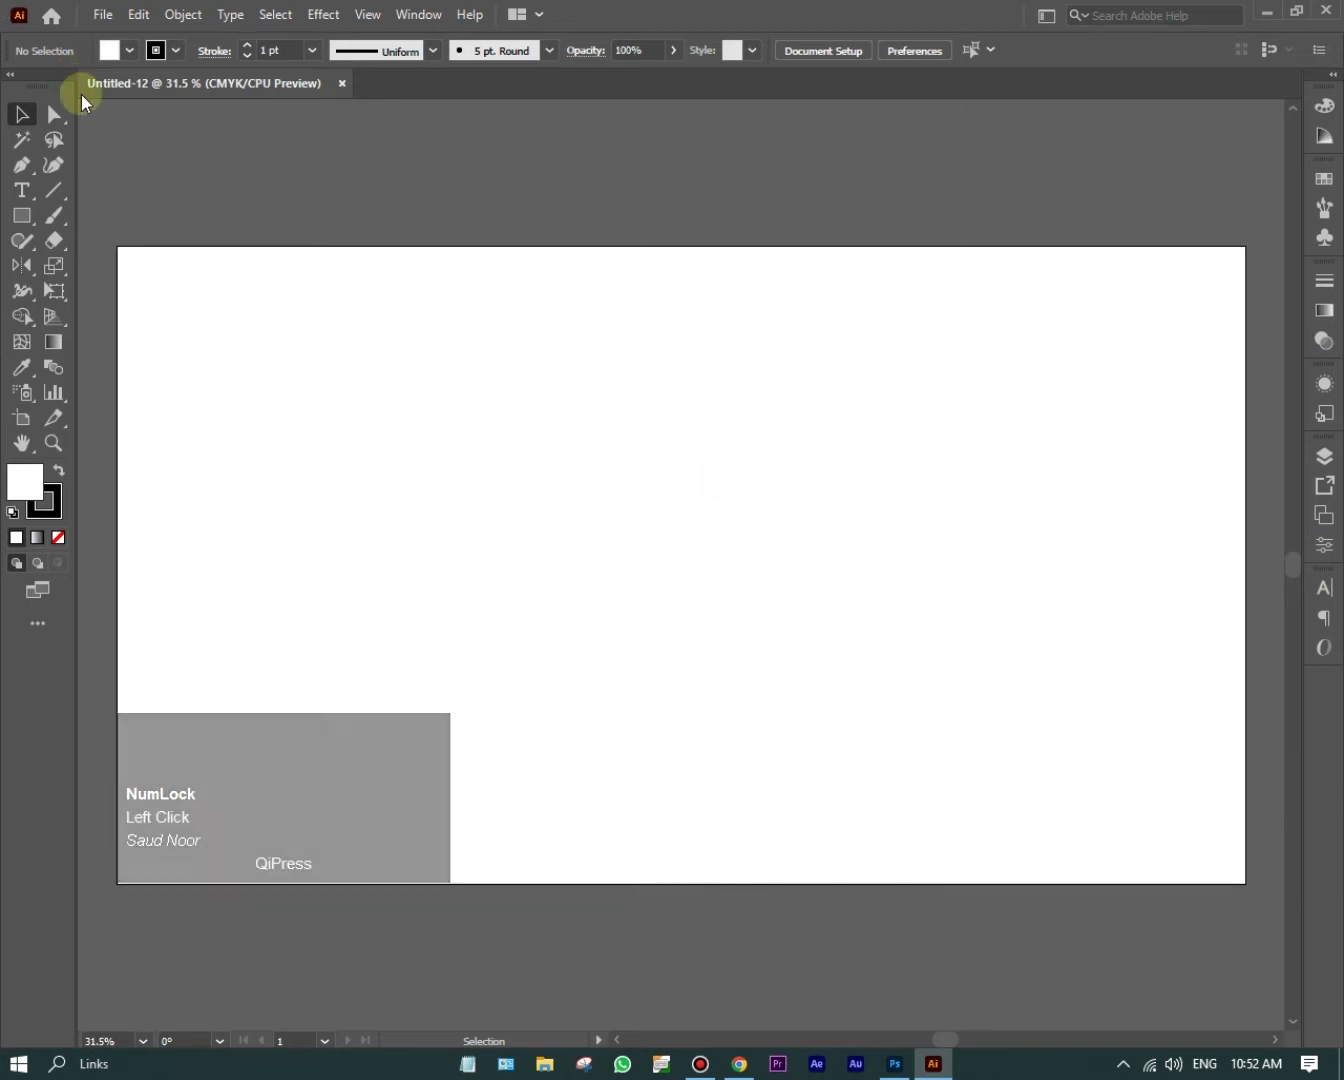
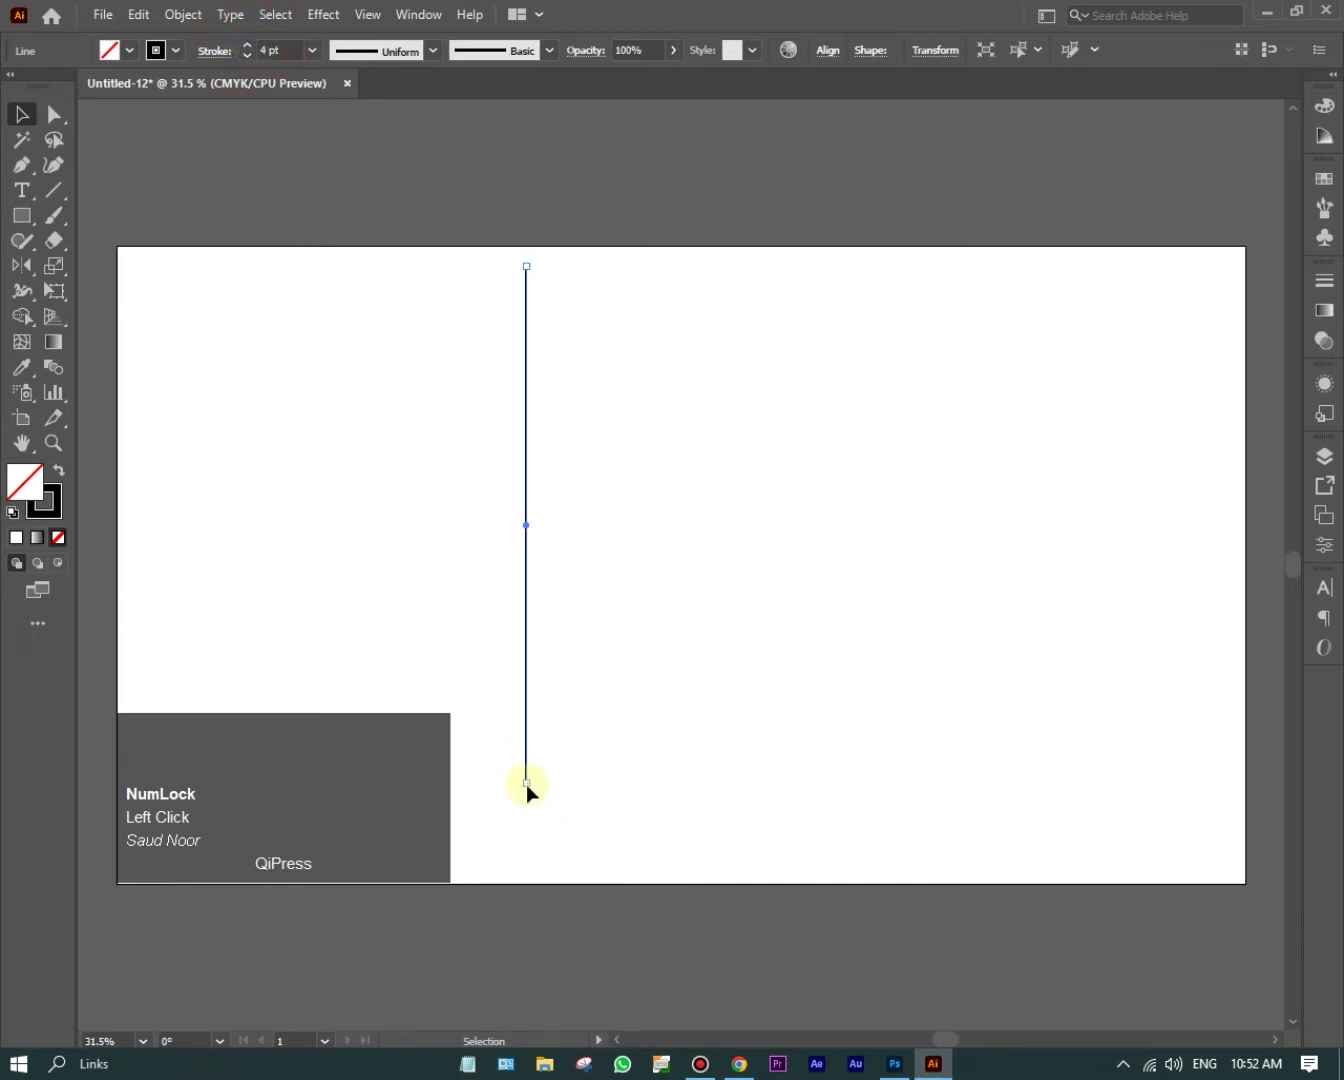
click(535, 788)
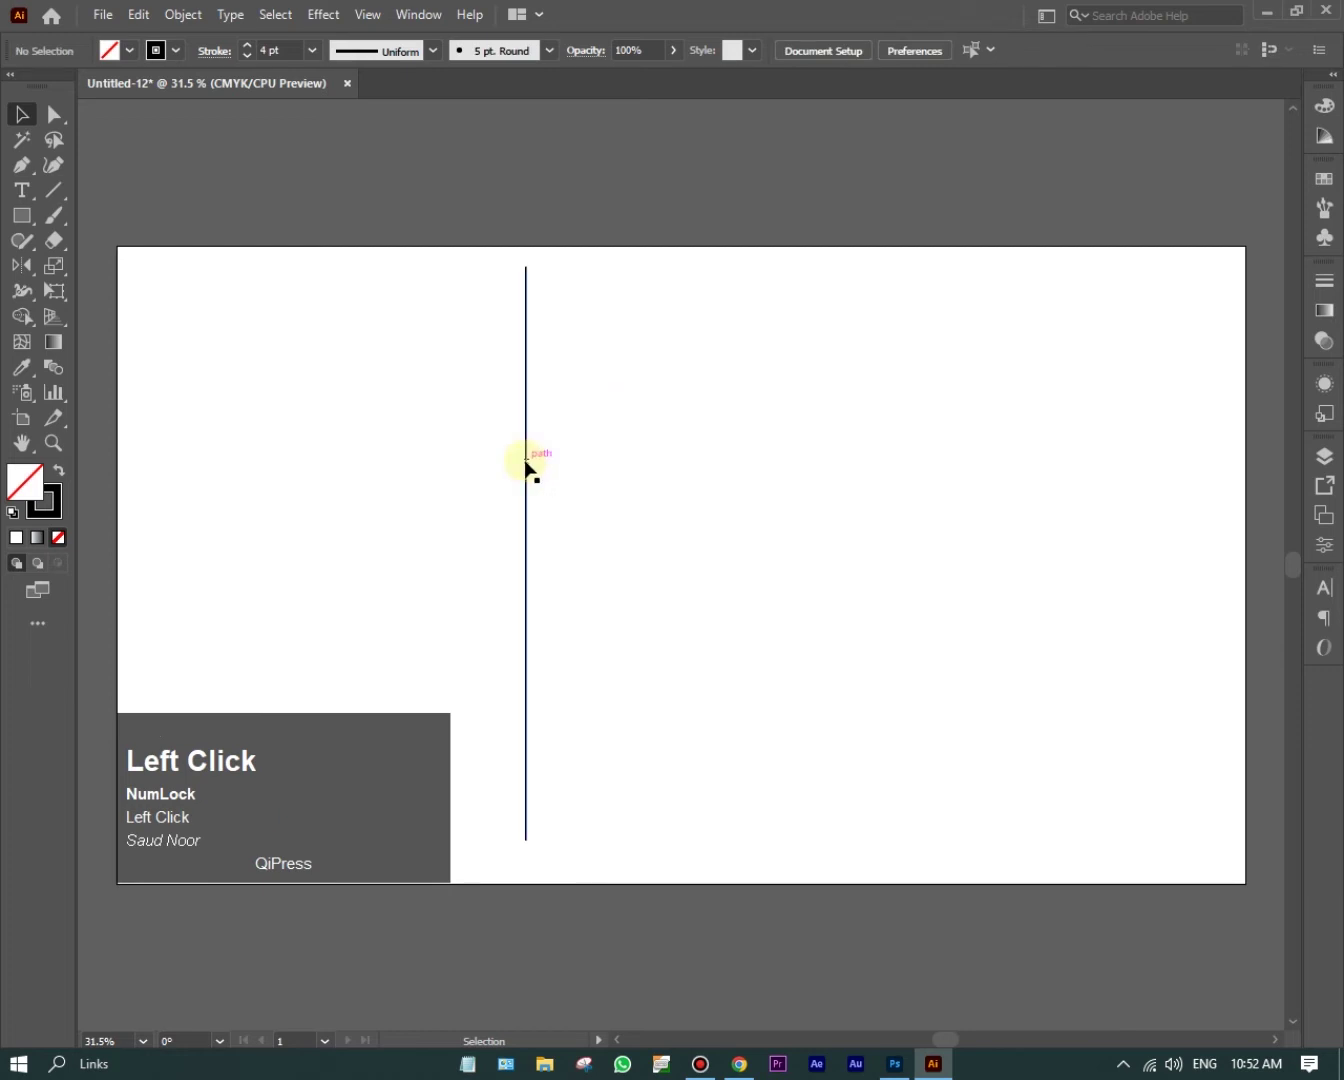
drag(535, 470, 647, 430)
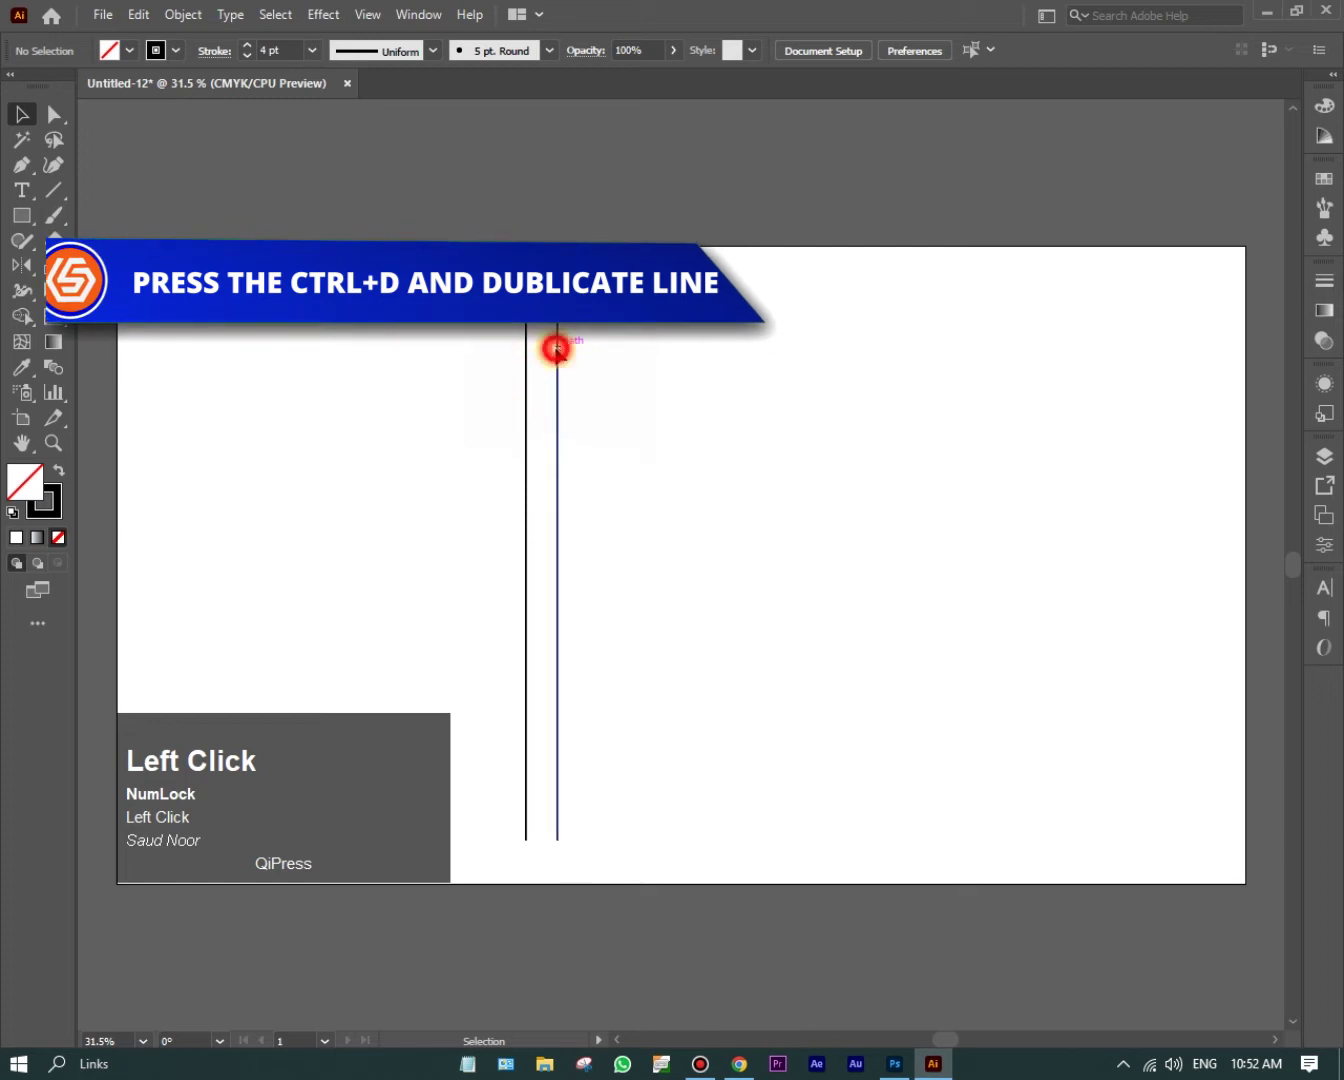
key(ctrl+d)
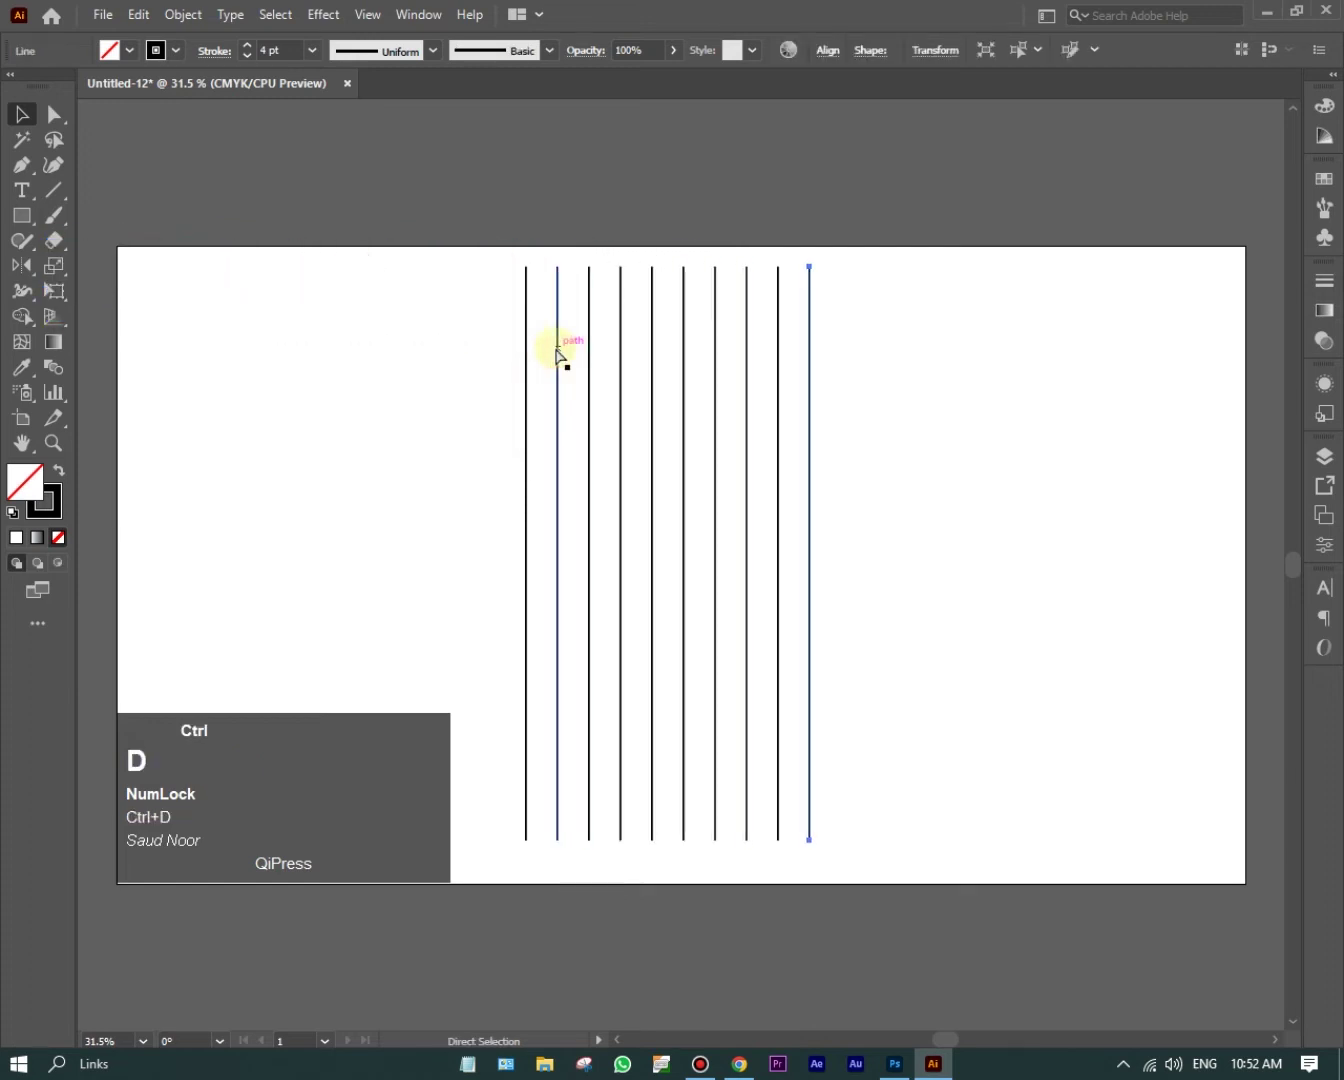
Step: Select the whole row of lines and shift it further right on the artboard
drag(936, 582, 877, 464)
drag(936, 464, 997, 440)
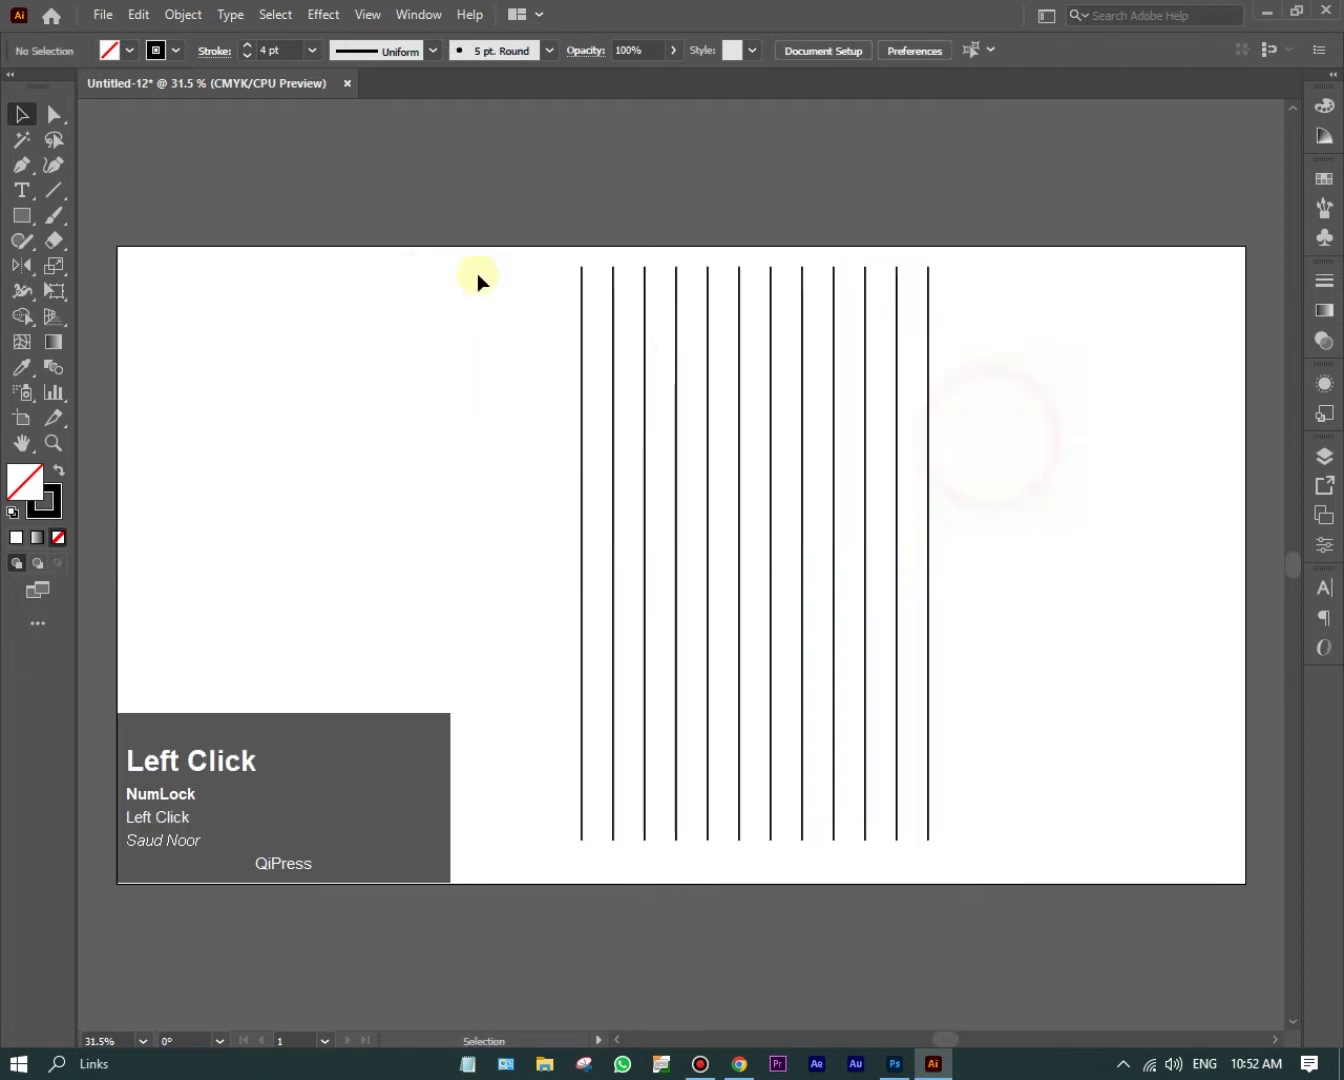
drag(965, 555, 938, 479)
Step: Group the vertical lines into a single object via the context menu
right_click(938, 479)
drag(1047, 593, 957, 280)
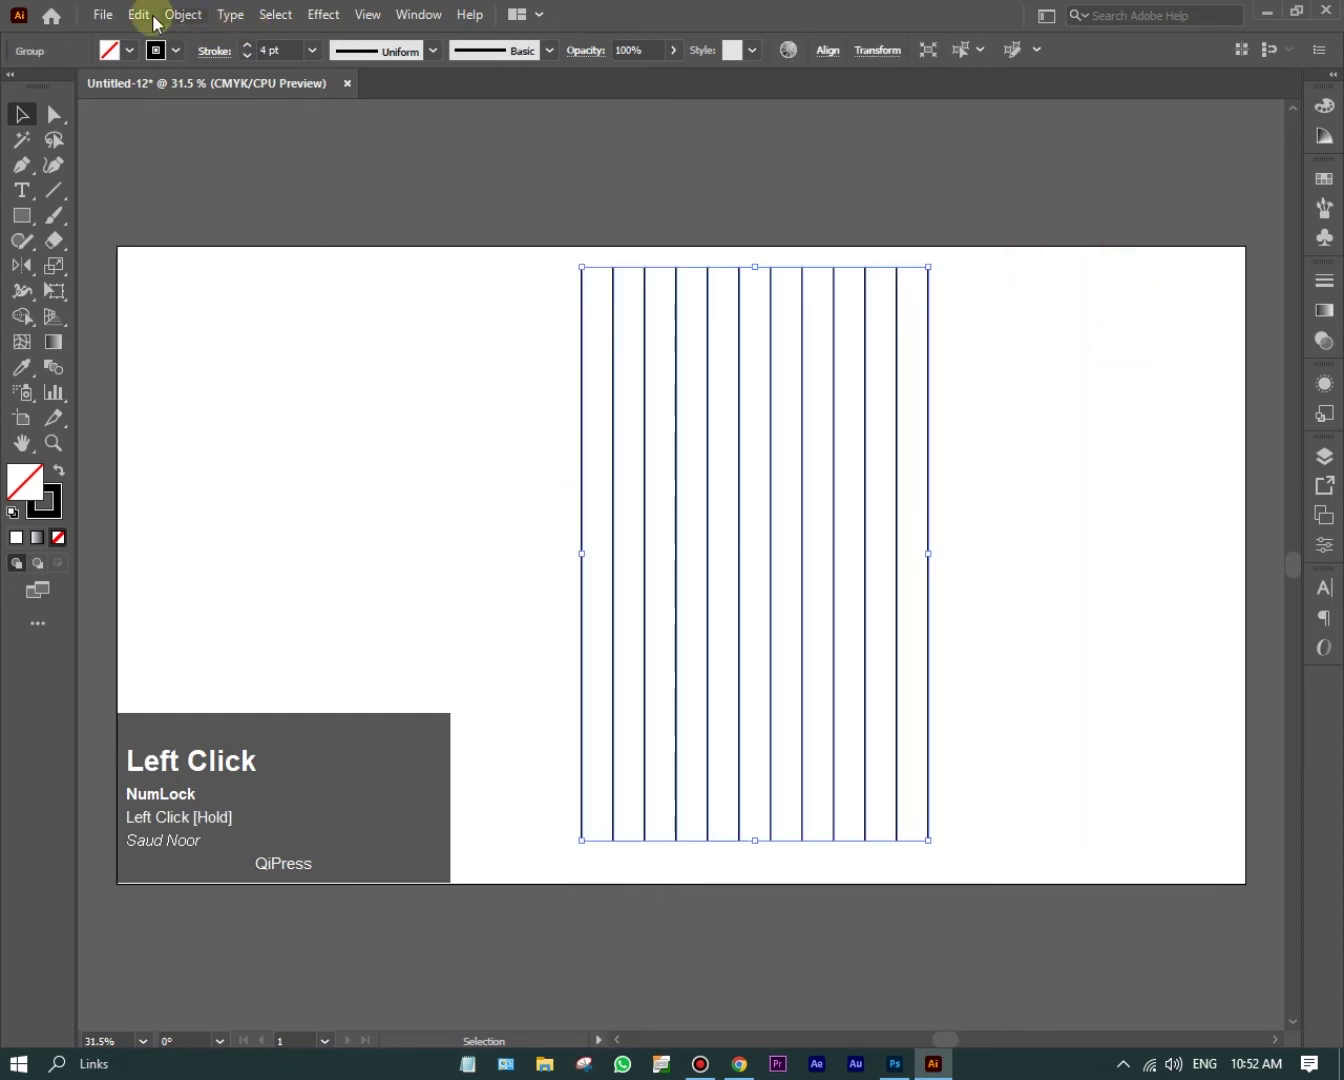
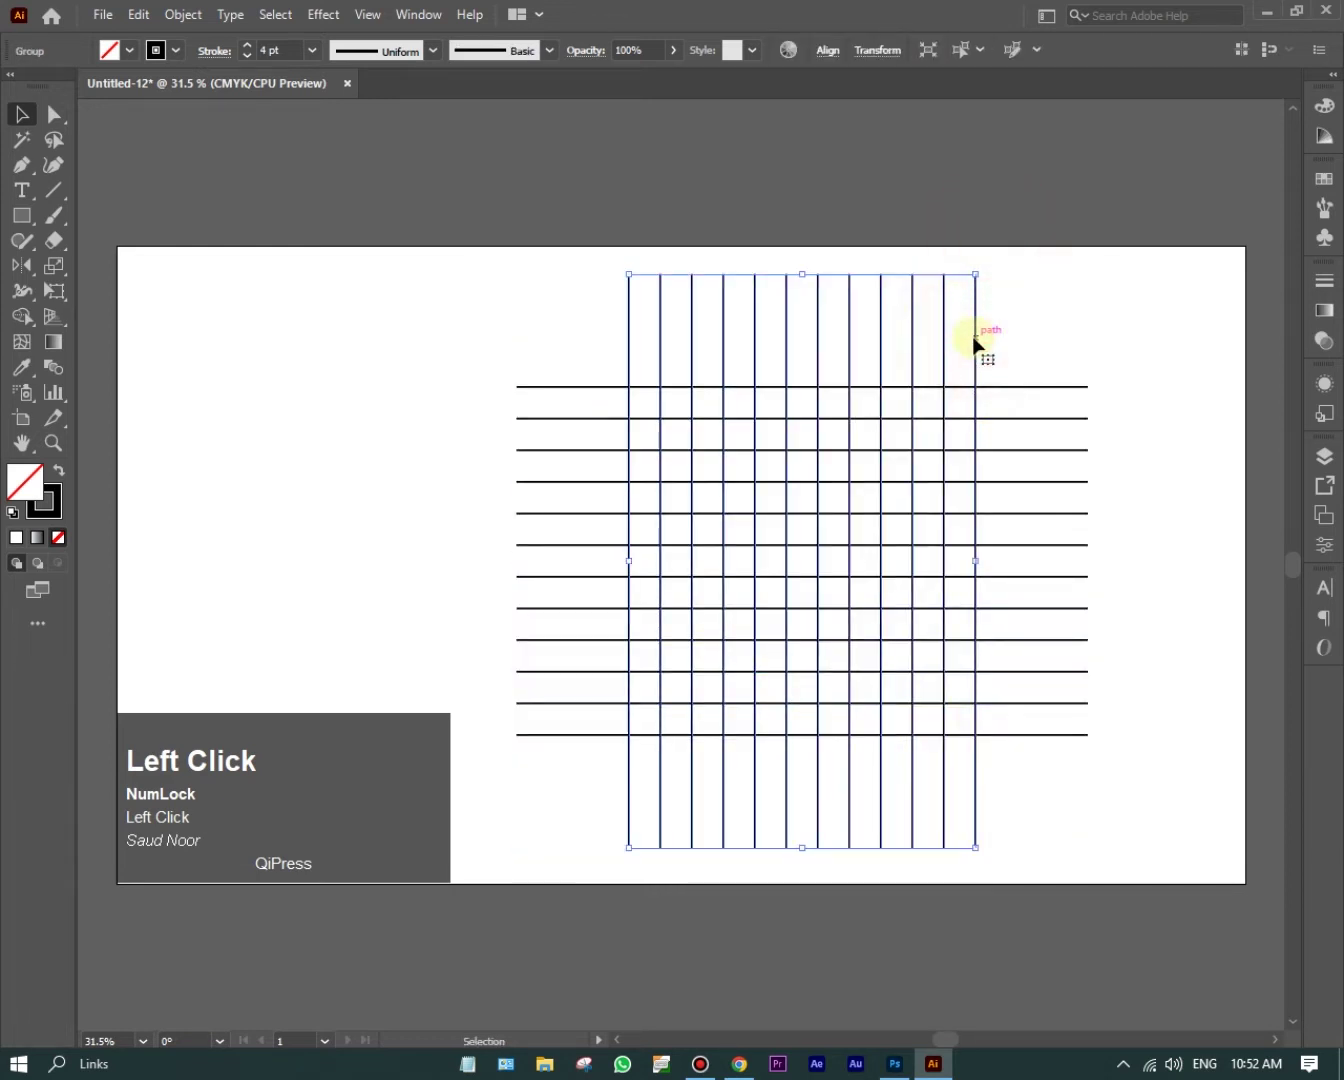
Step: Add a copy of the line group rotated 325° so diagonal lines cross the grid
right_click(981, 346)
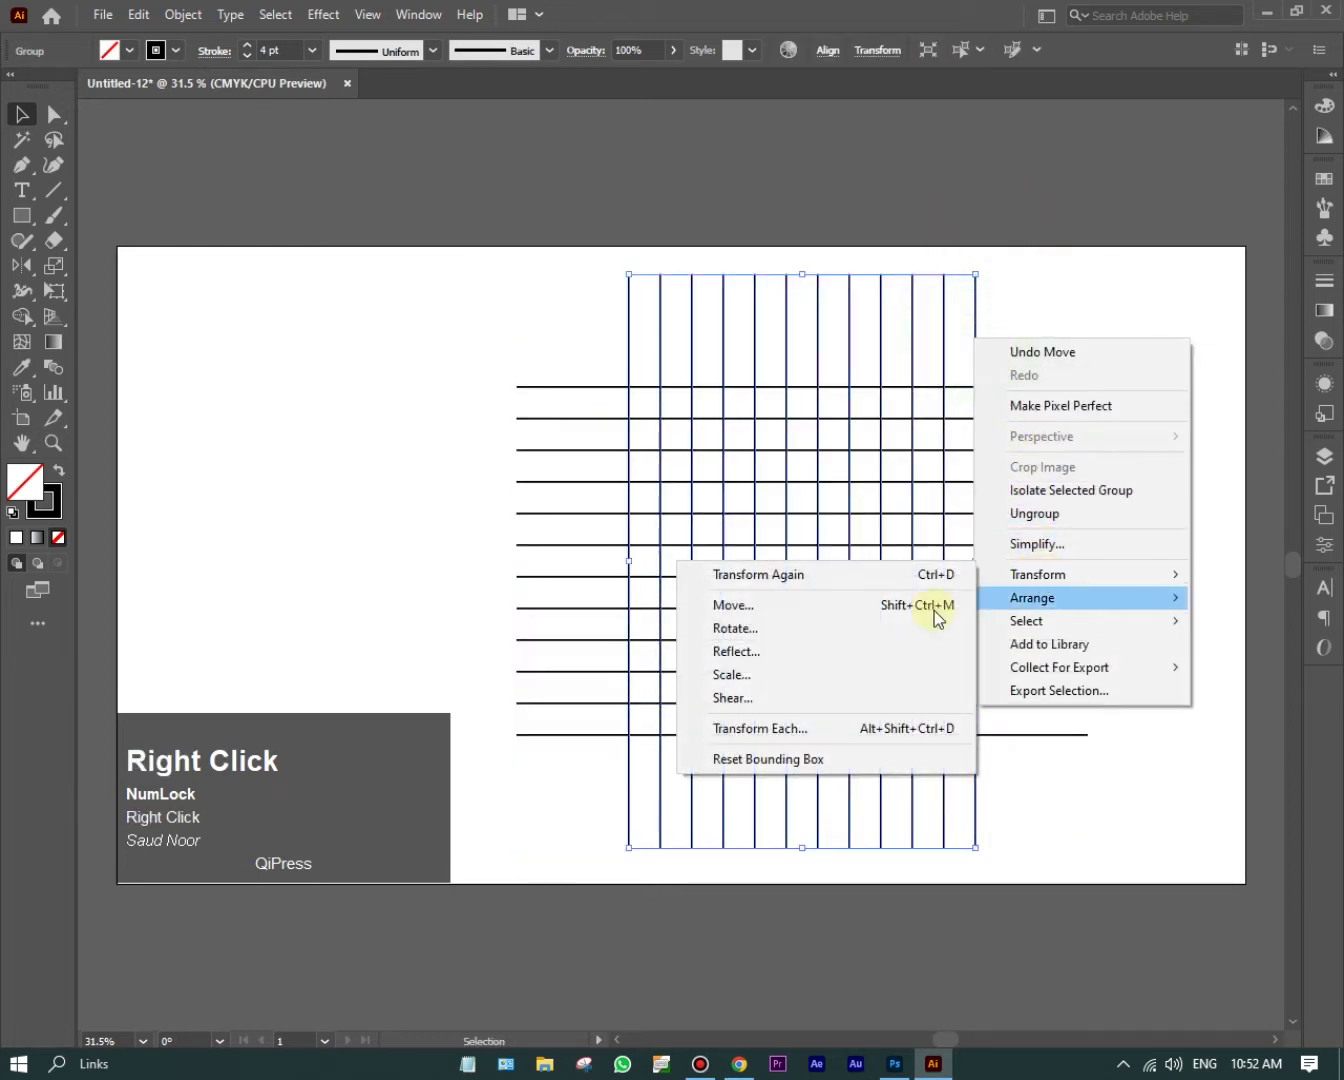
click(886, 626)
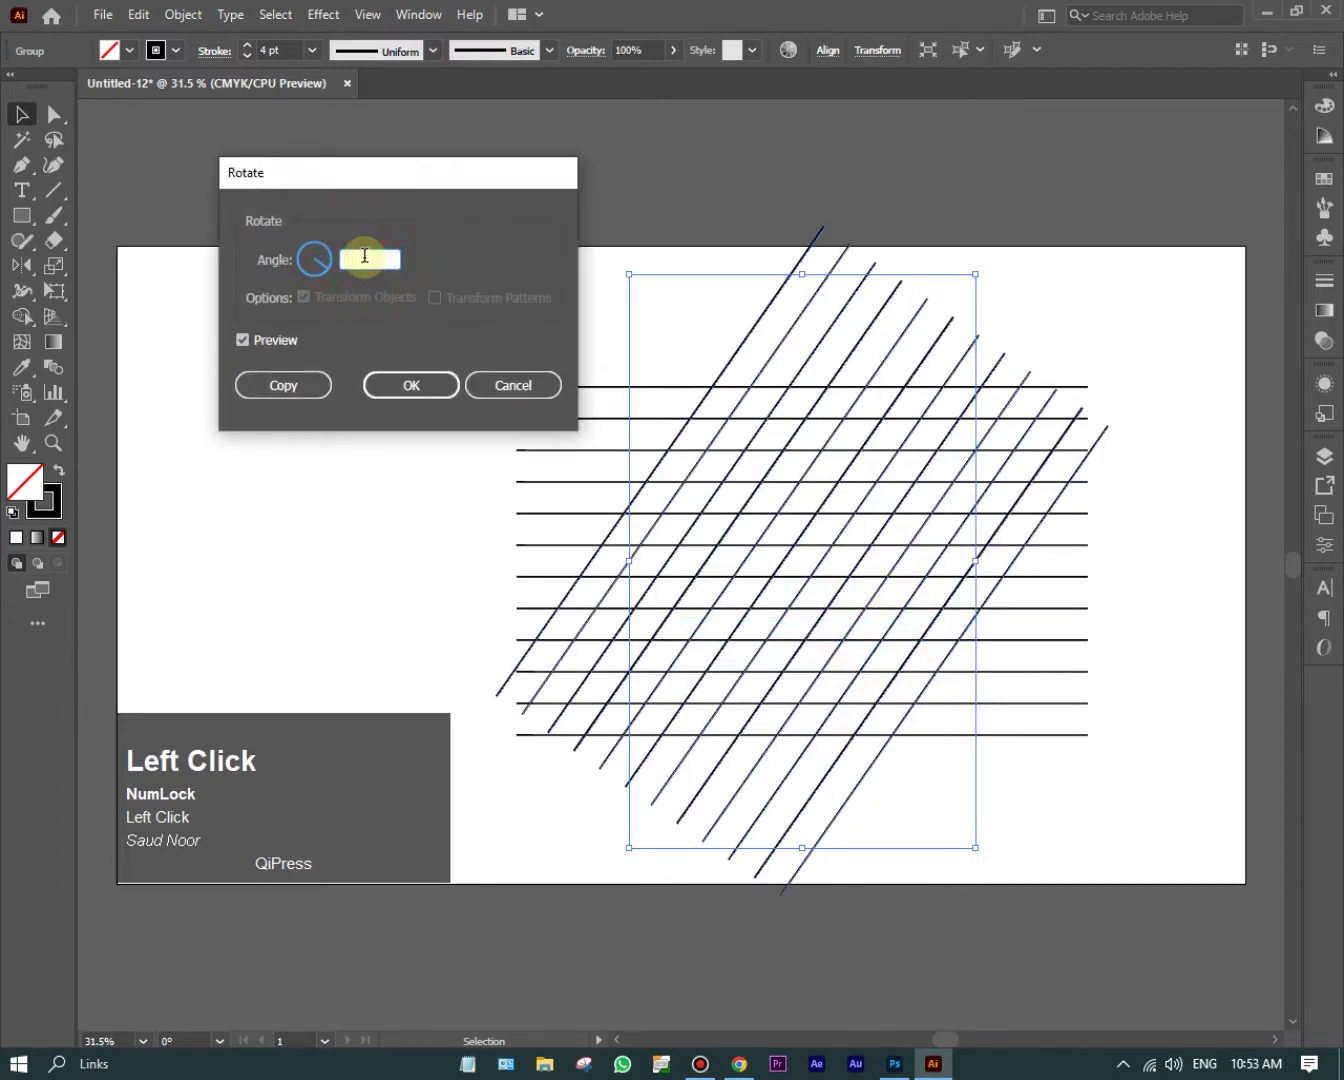
key(3)
text(325)
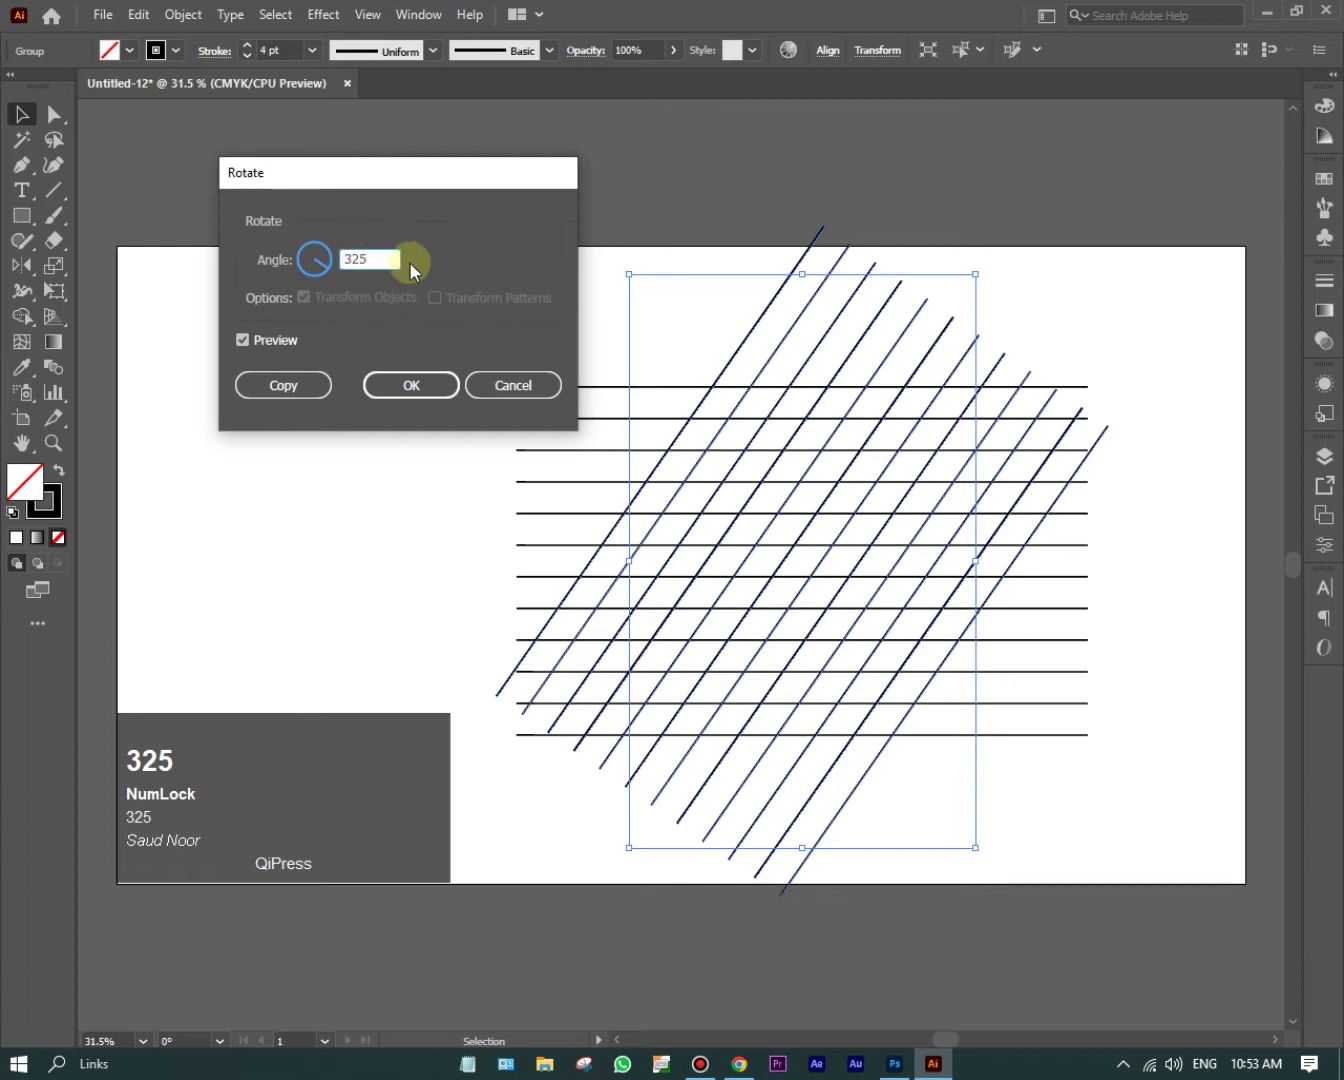
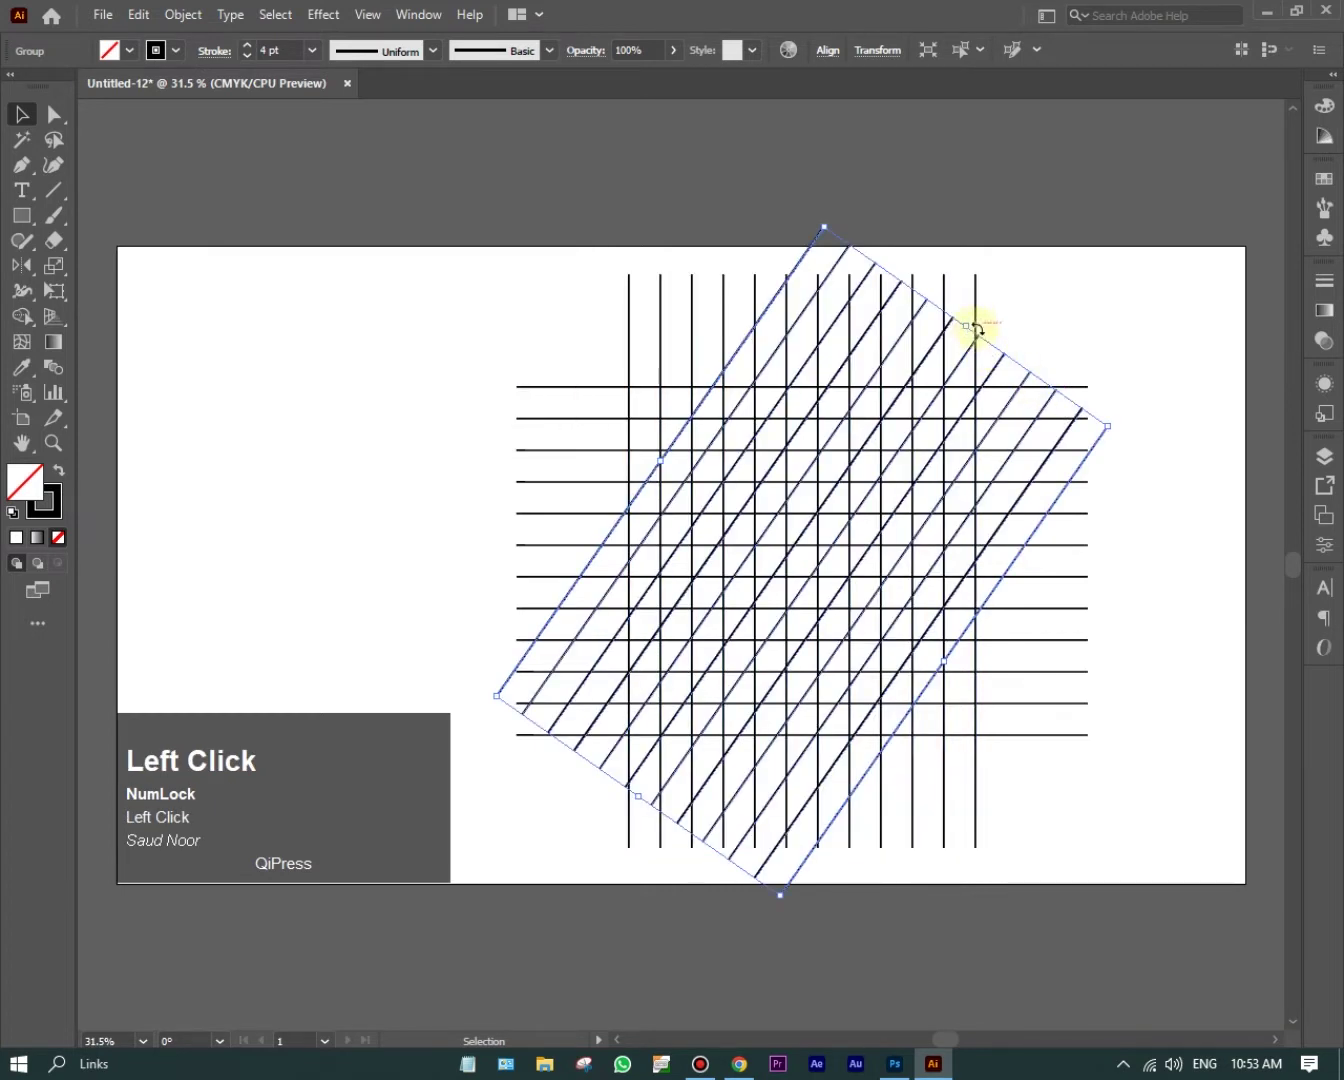
click(1178, 438)
Step: Start a Reflect transform on the diagonal lines to preview a mirrored copy
right_click(1113, 444)
drag(939, 755, 1080, 568)
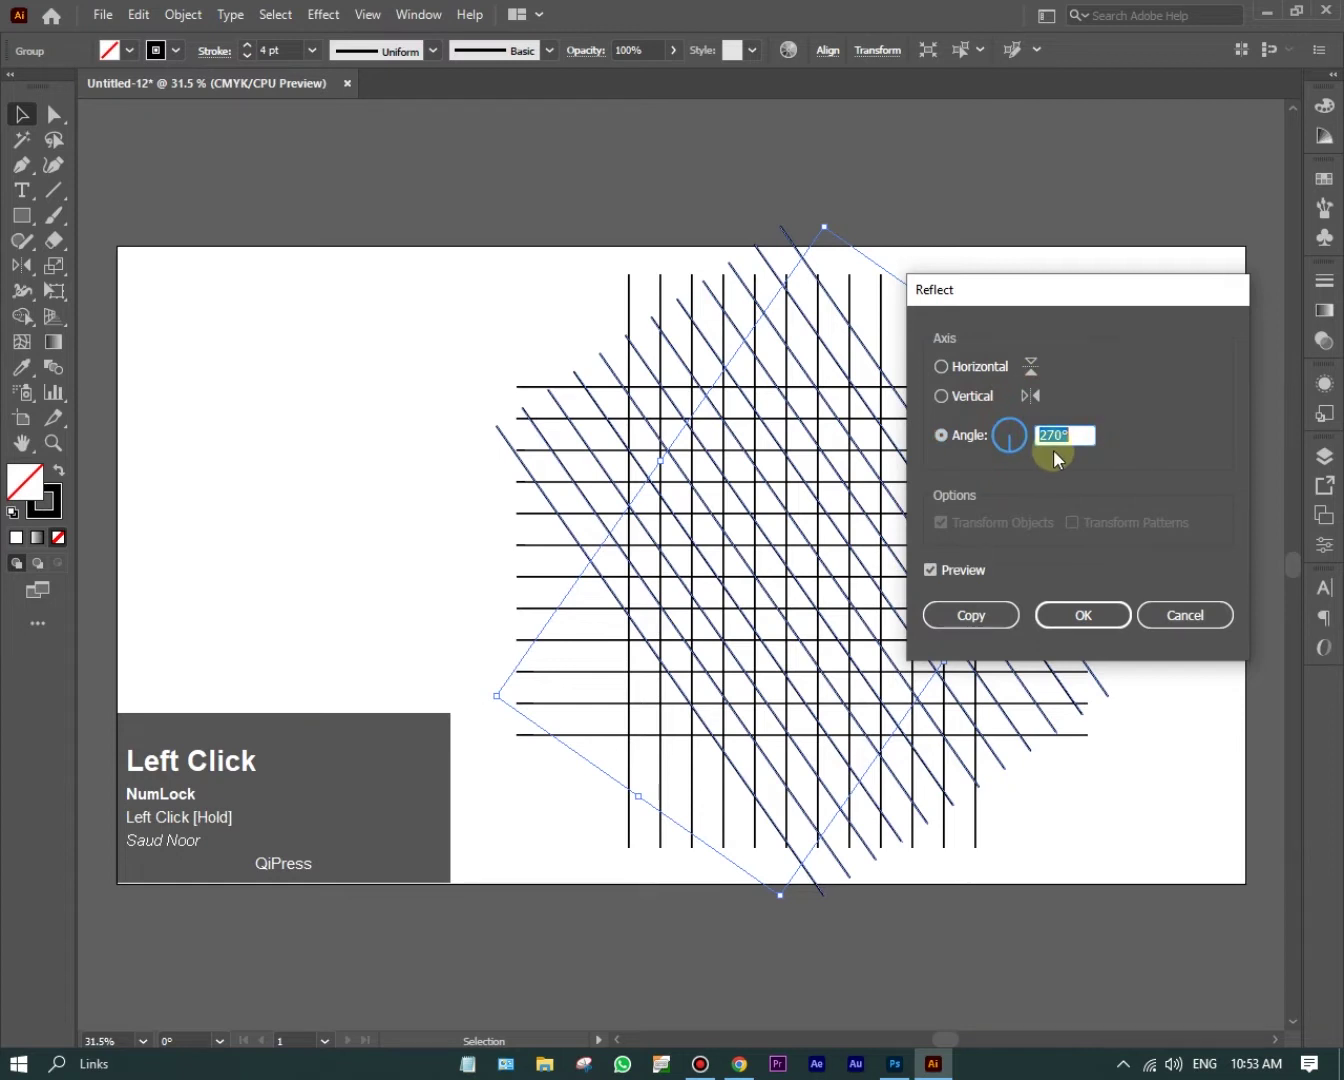
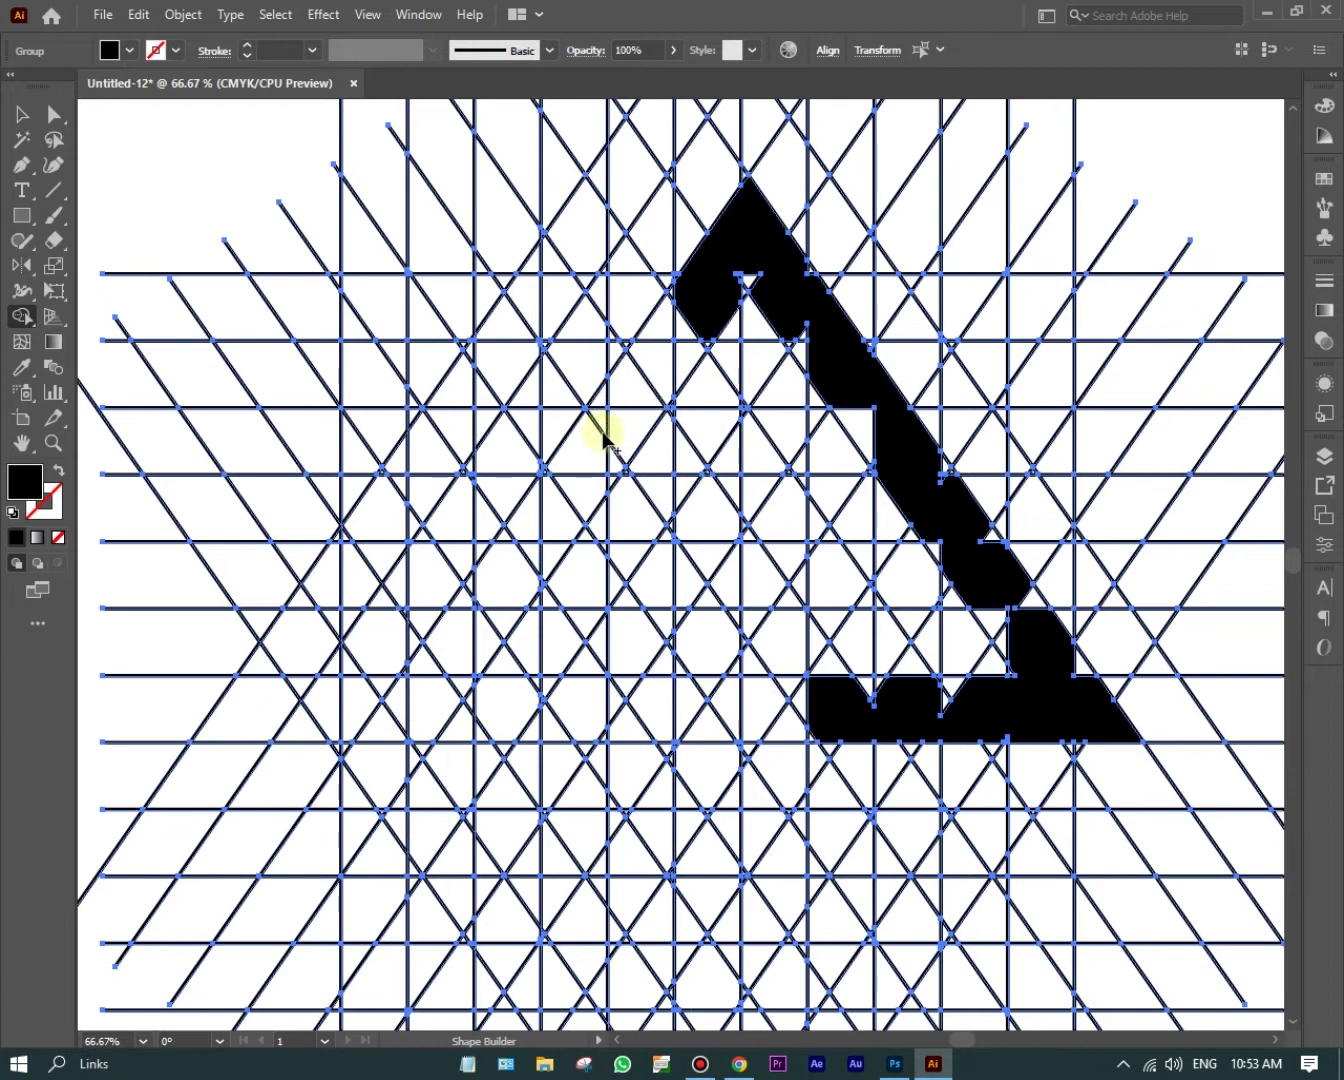
Step: Fill grid cells with the Shape Builder for the left edge, undo a stray strip, and fill the inner peak
drag(699, 461, 862, 461)
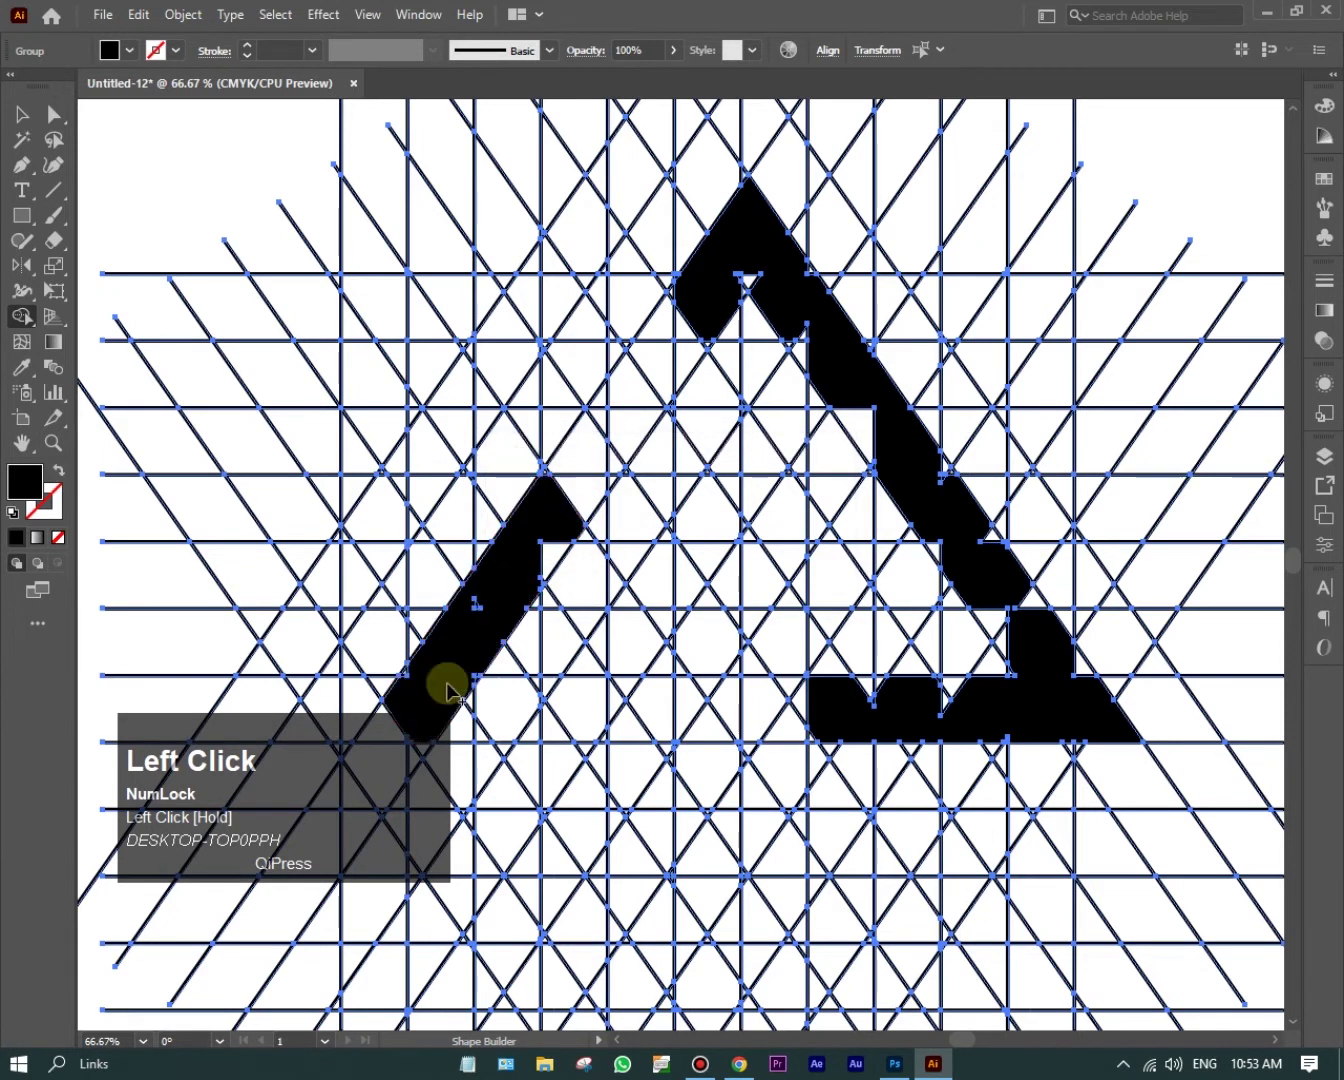
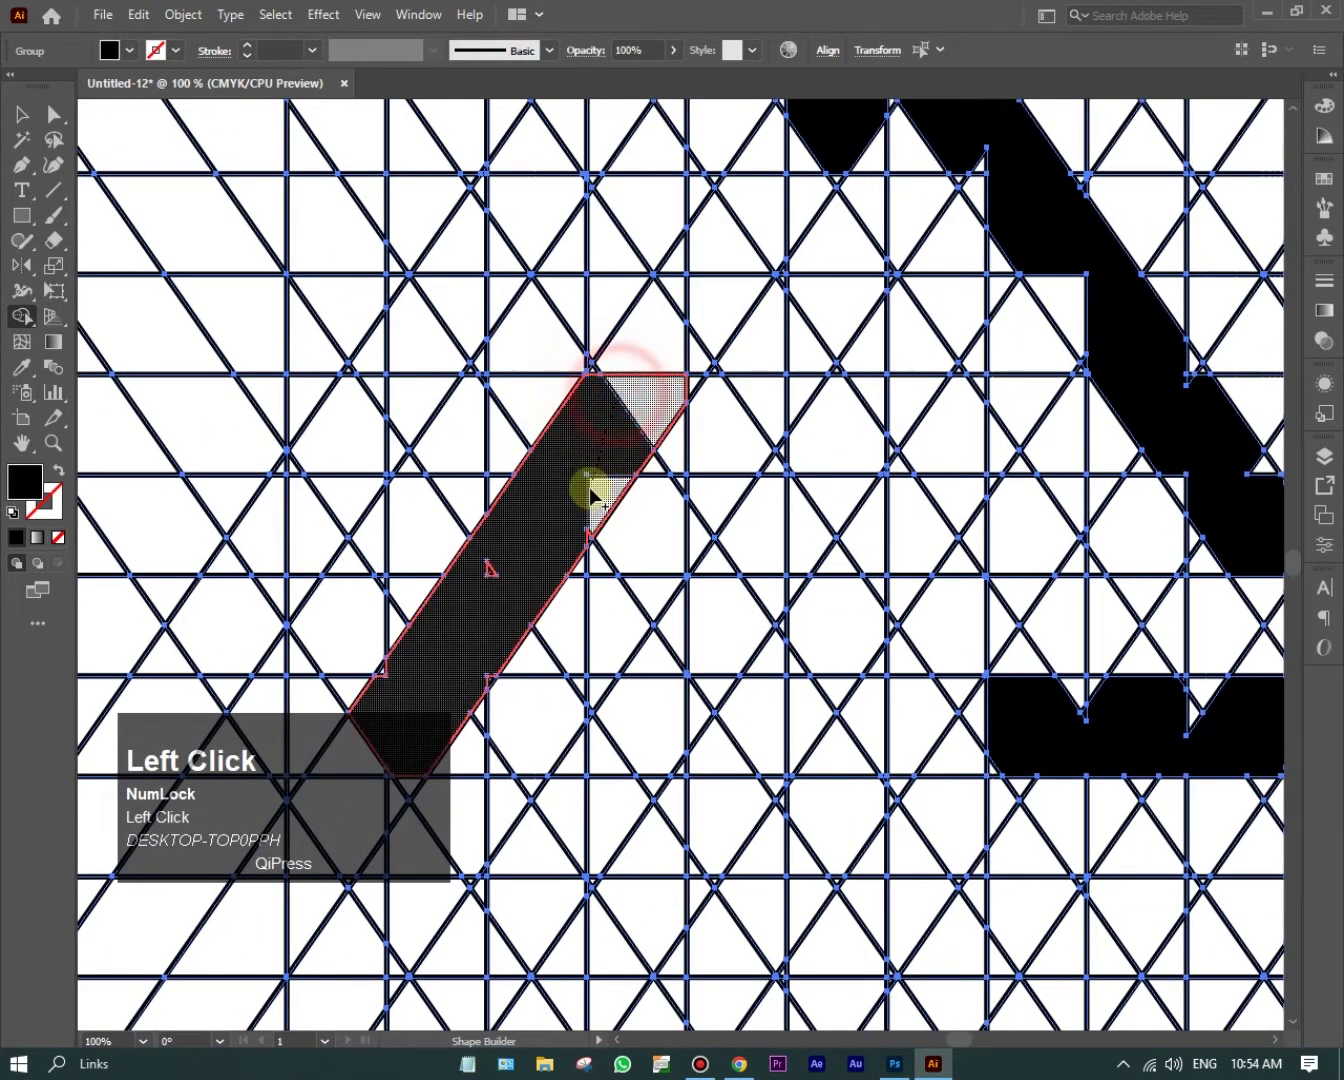
key(ctrl+z)
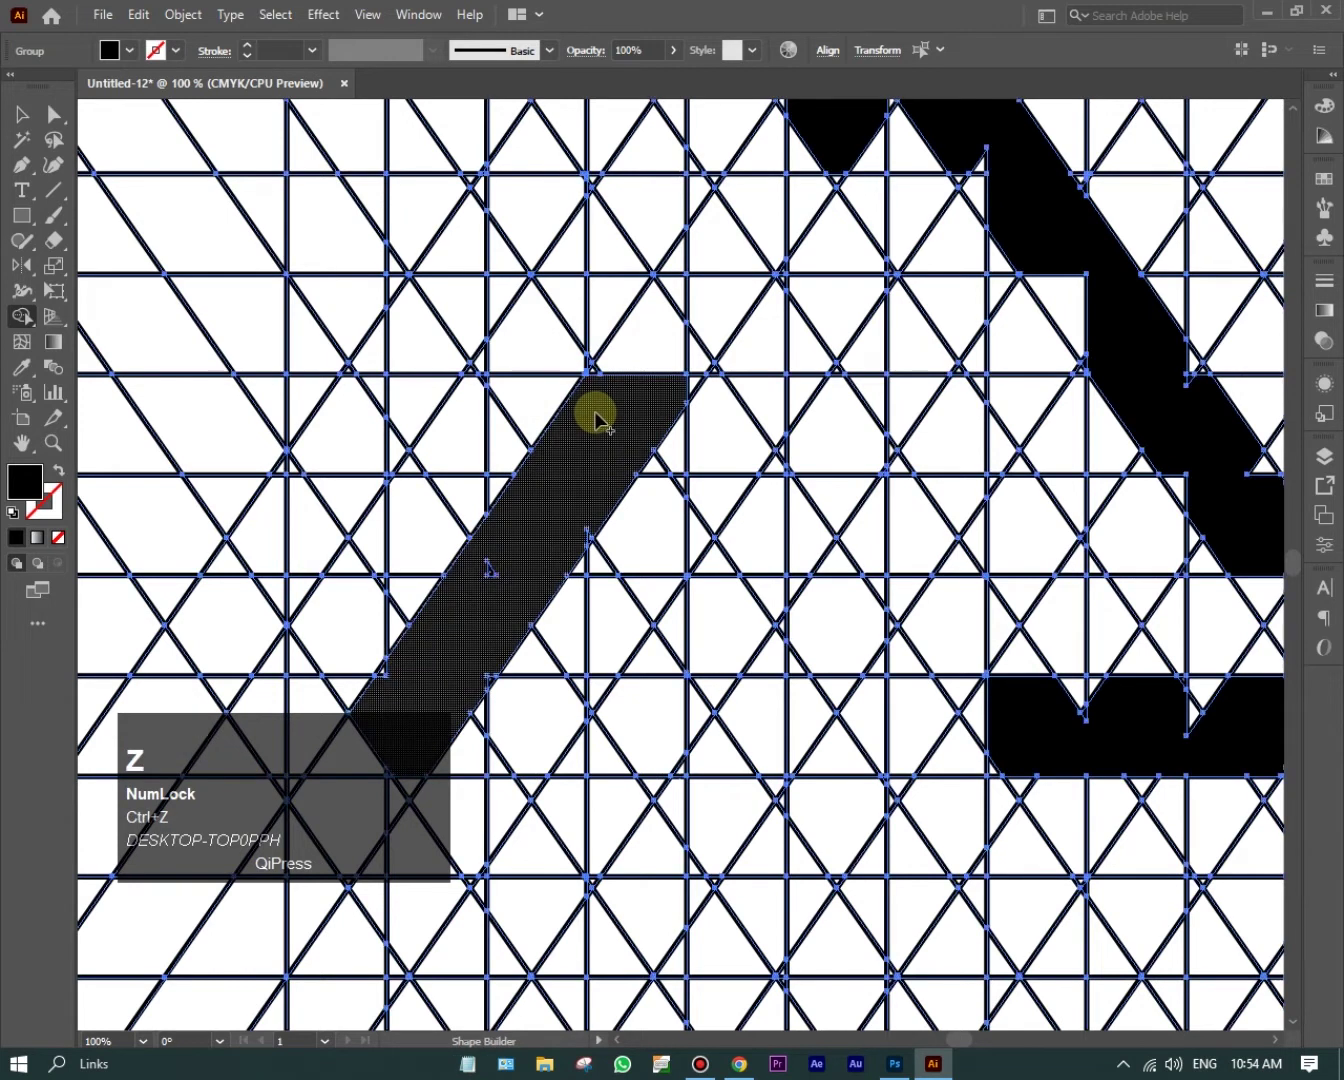
drag(621, 476, 1003, 449)
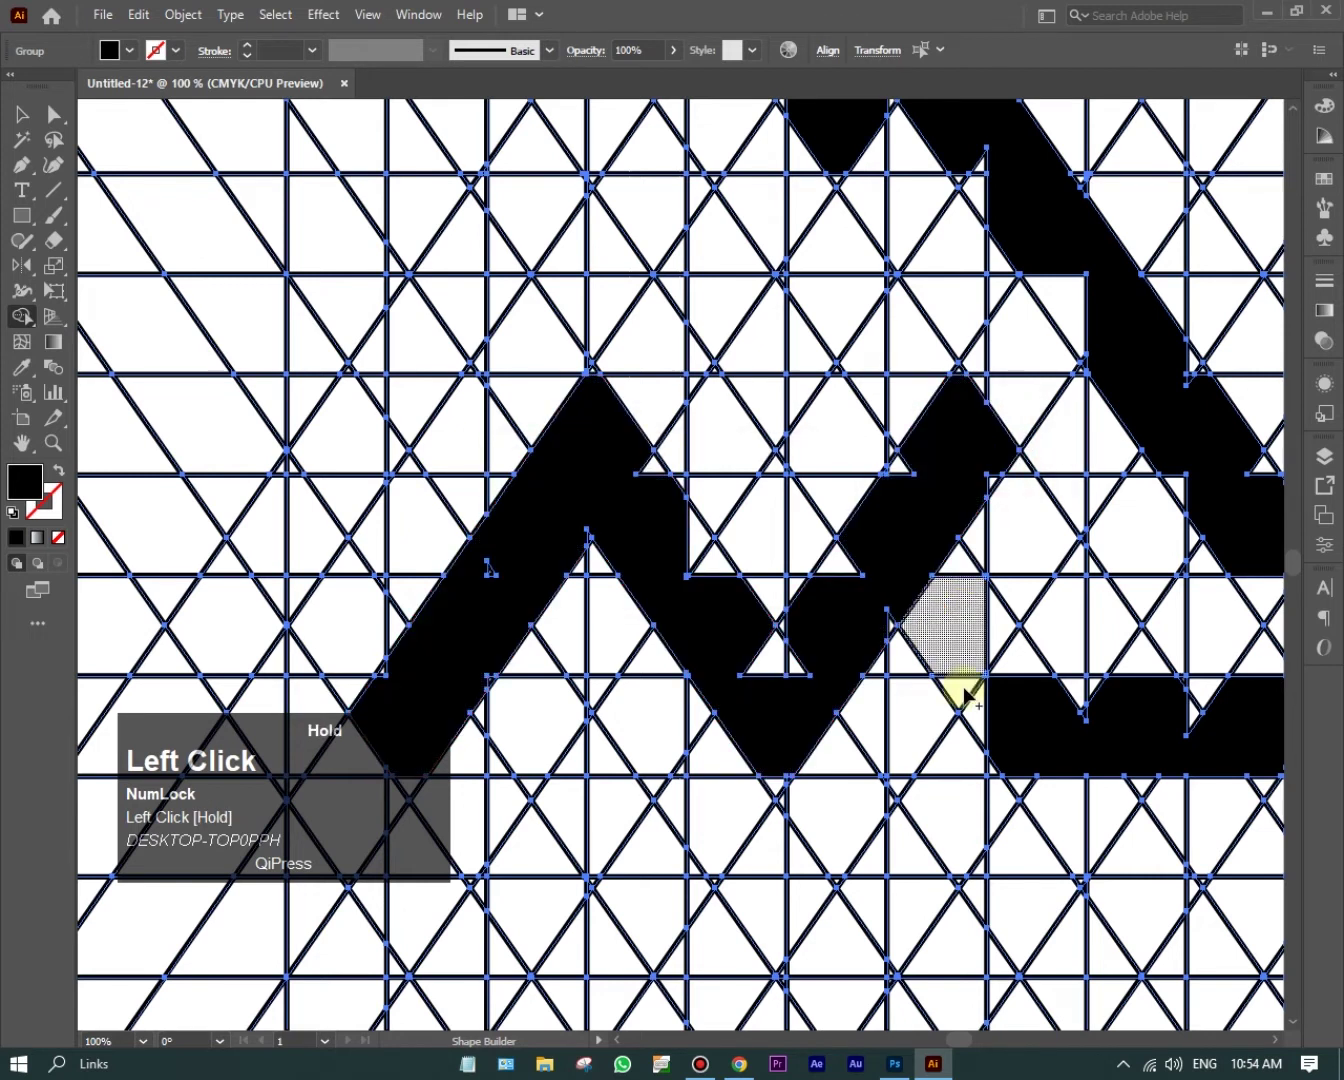
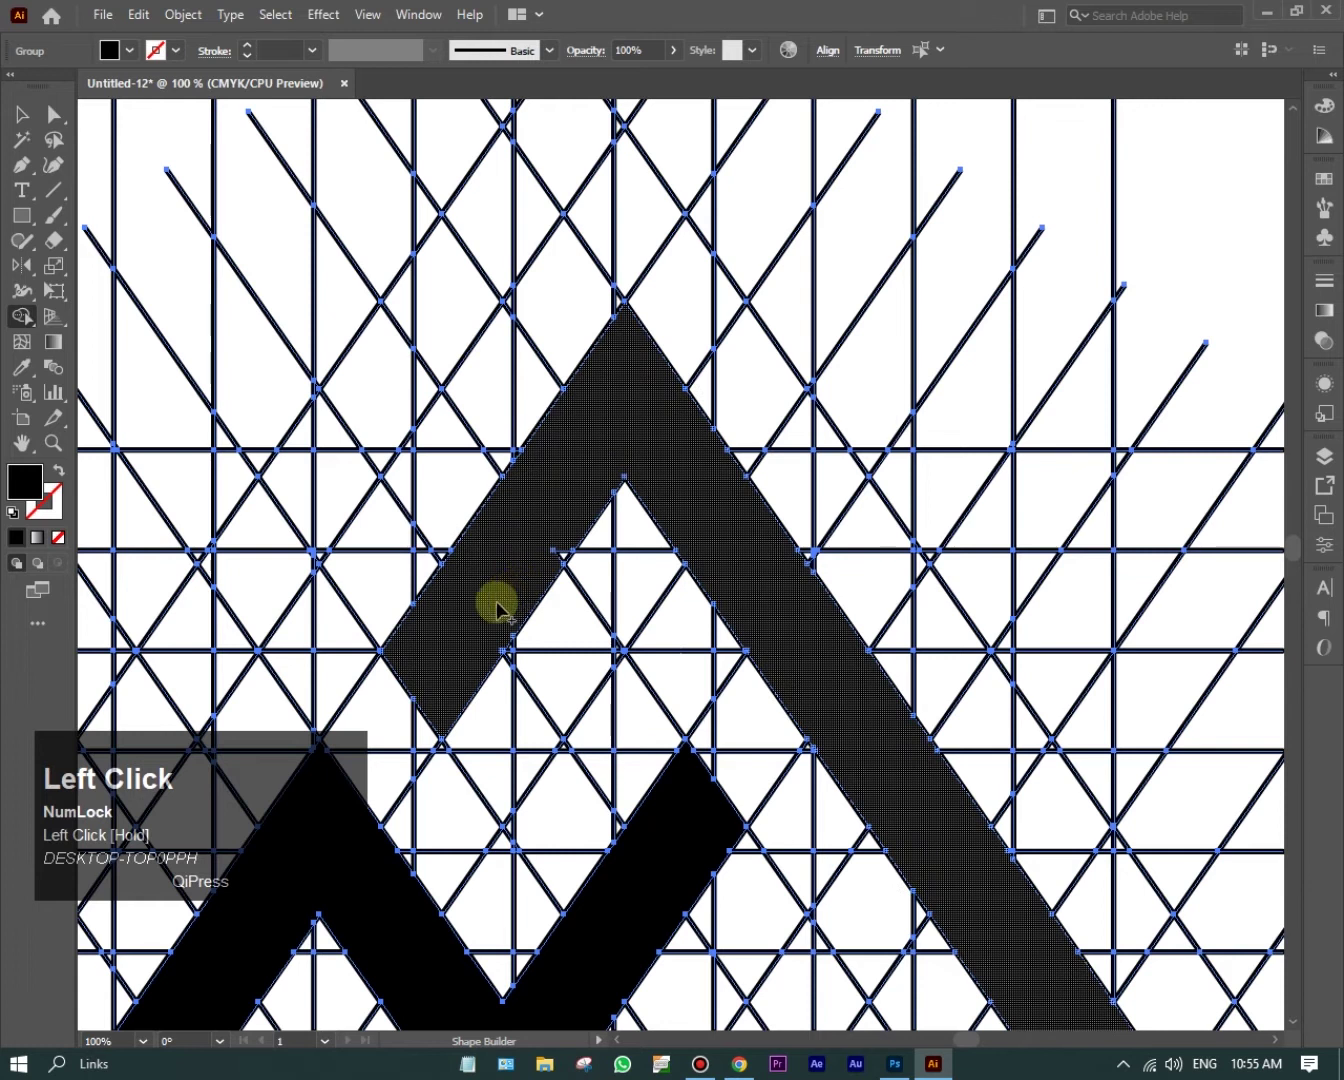
scroll(down, 3)
scroll(up, 3)
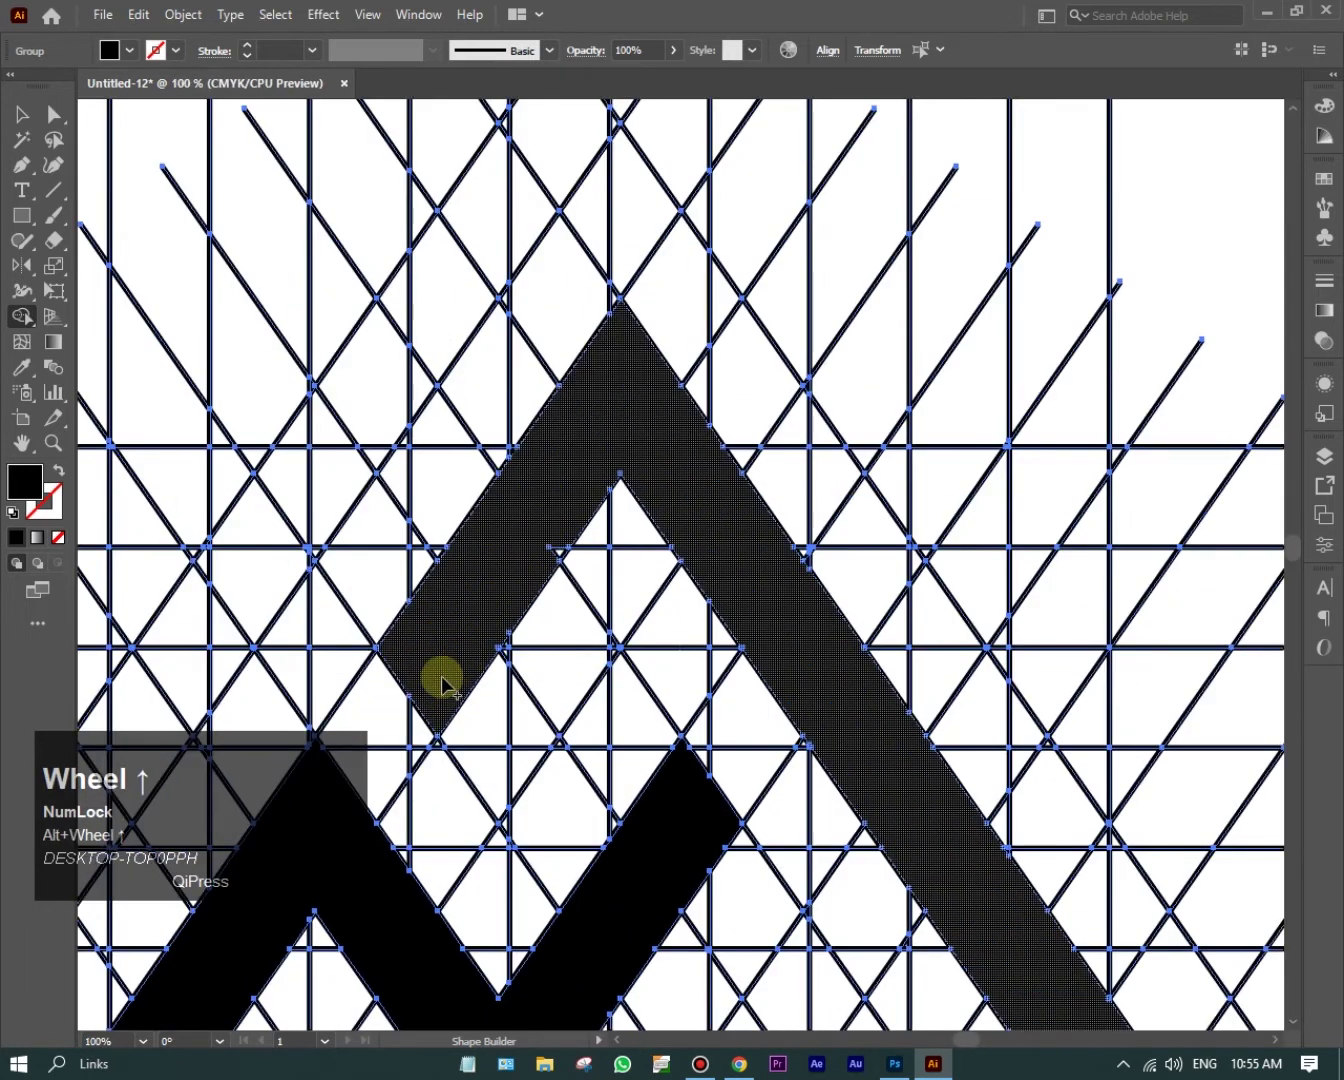
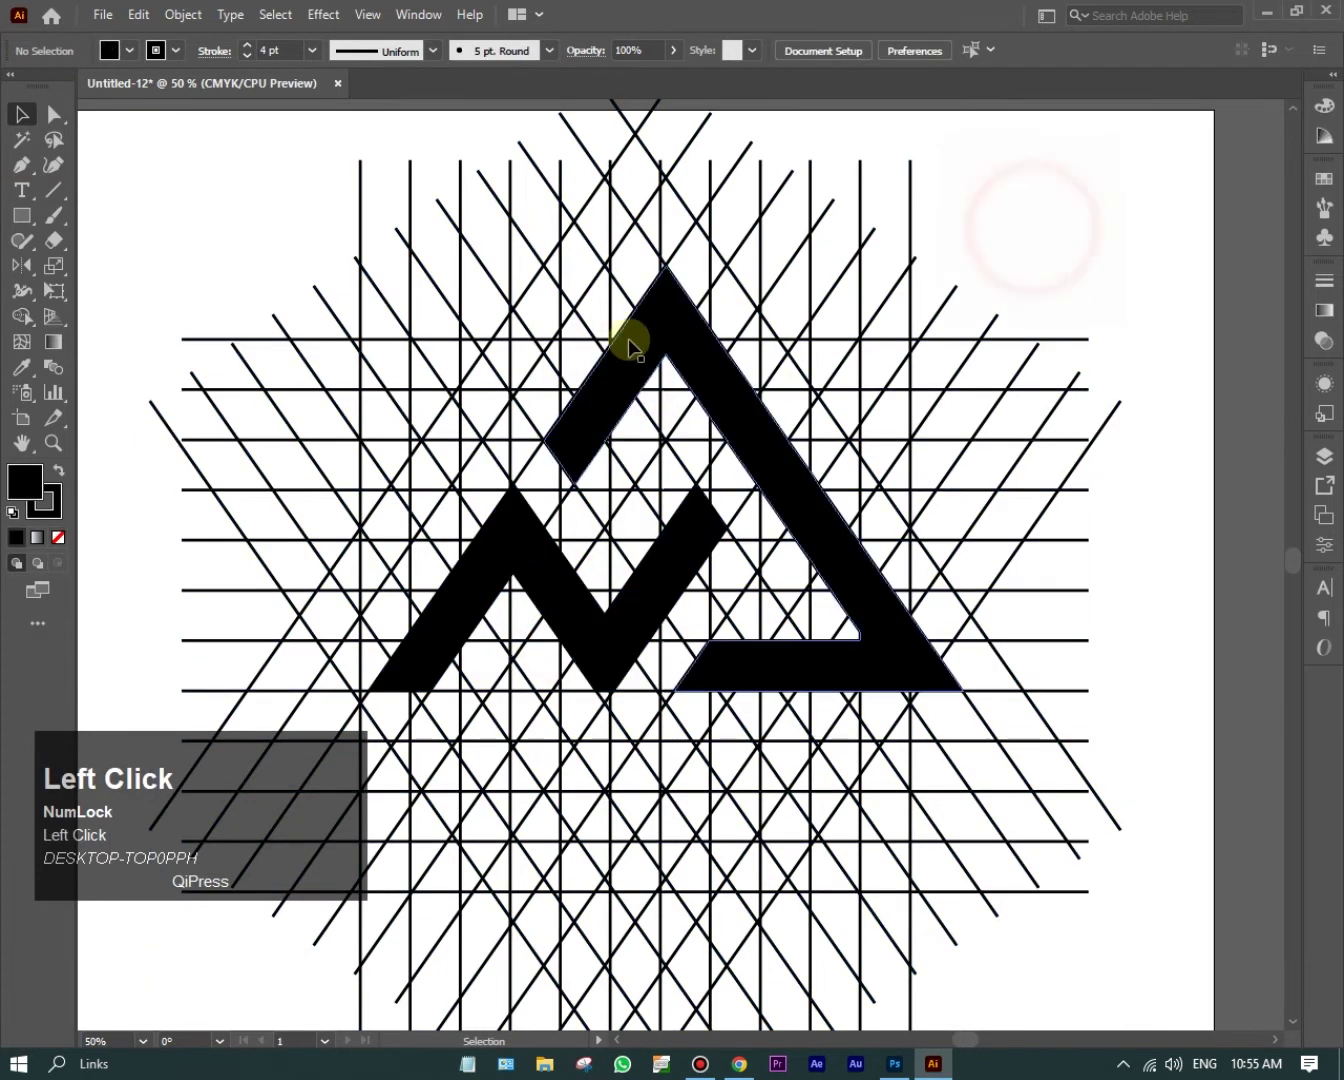
right_click(632, 344)
Step: Select the construction grid lines so they can be deleted
click(695, 526)
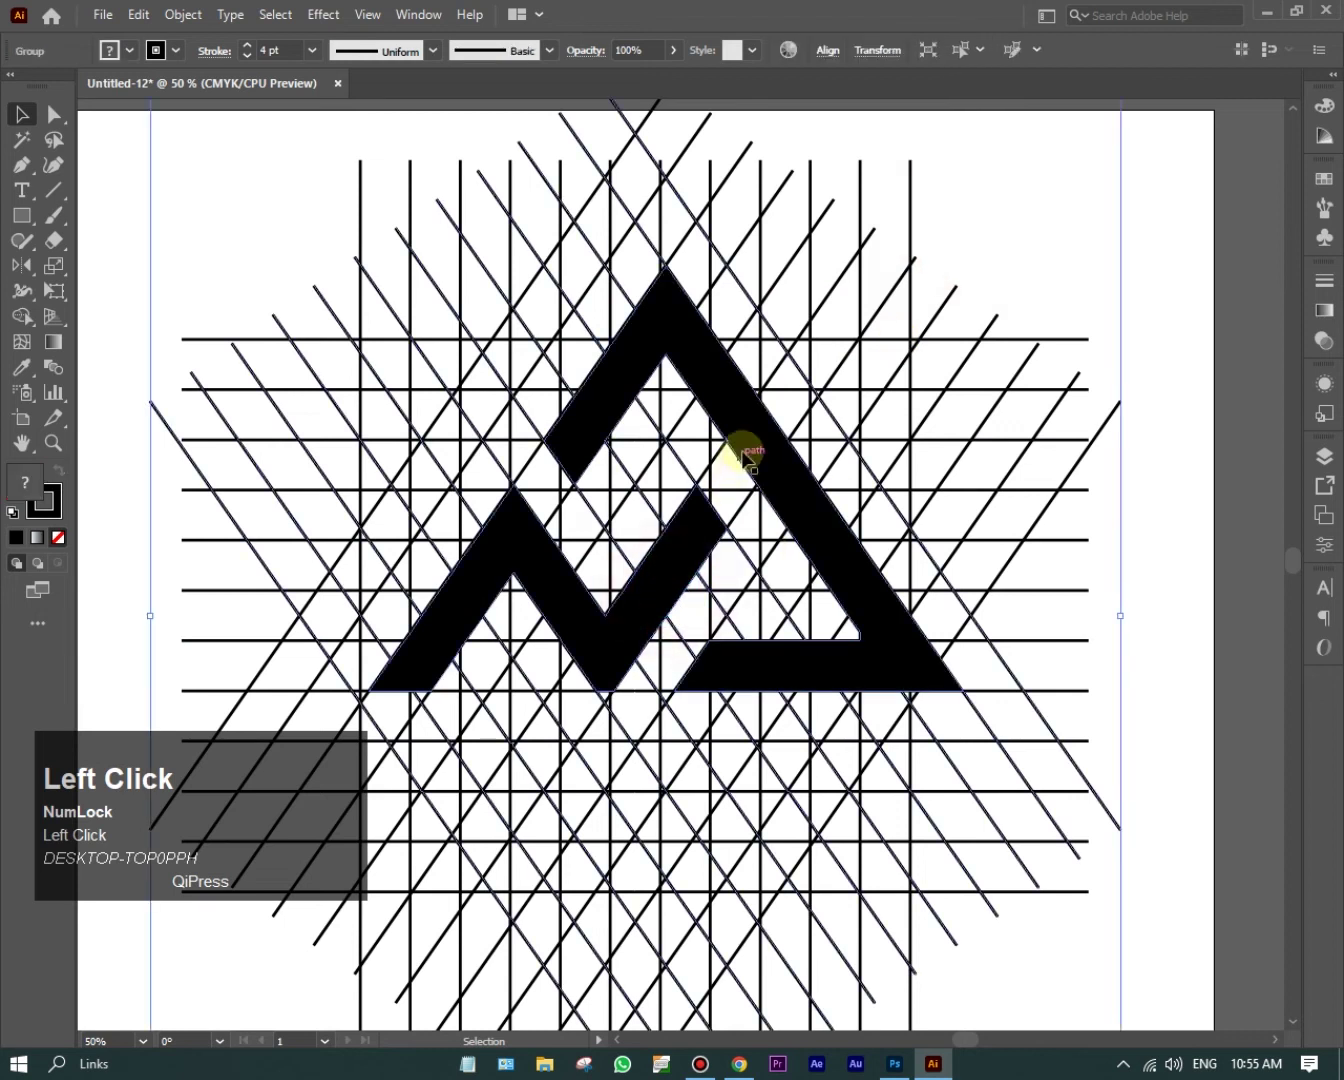
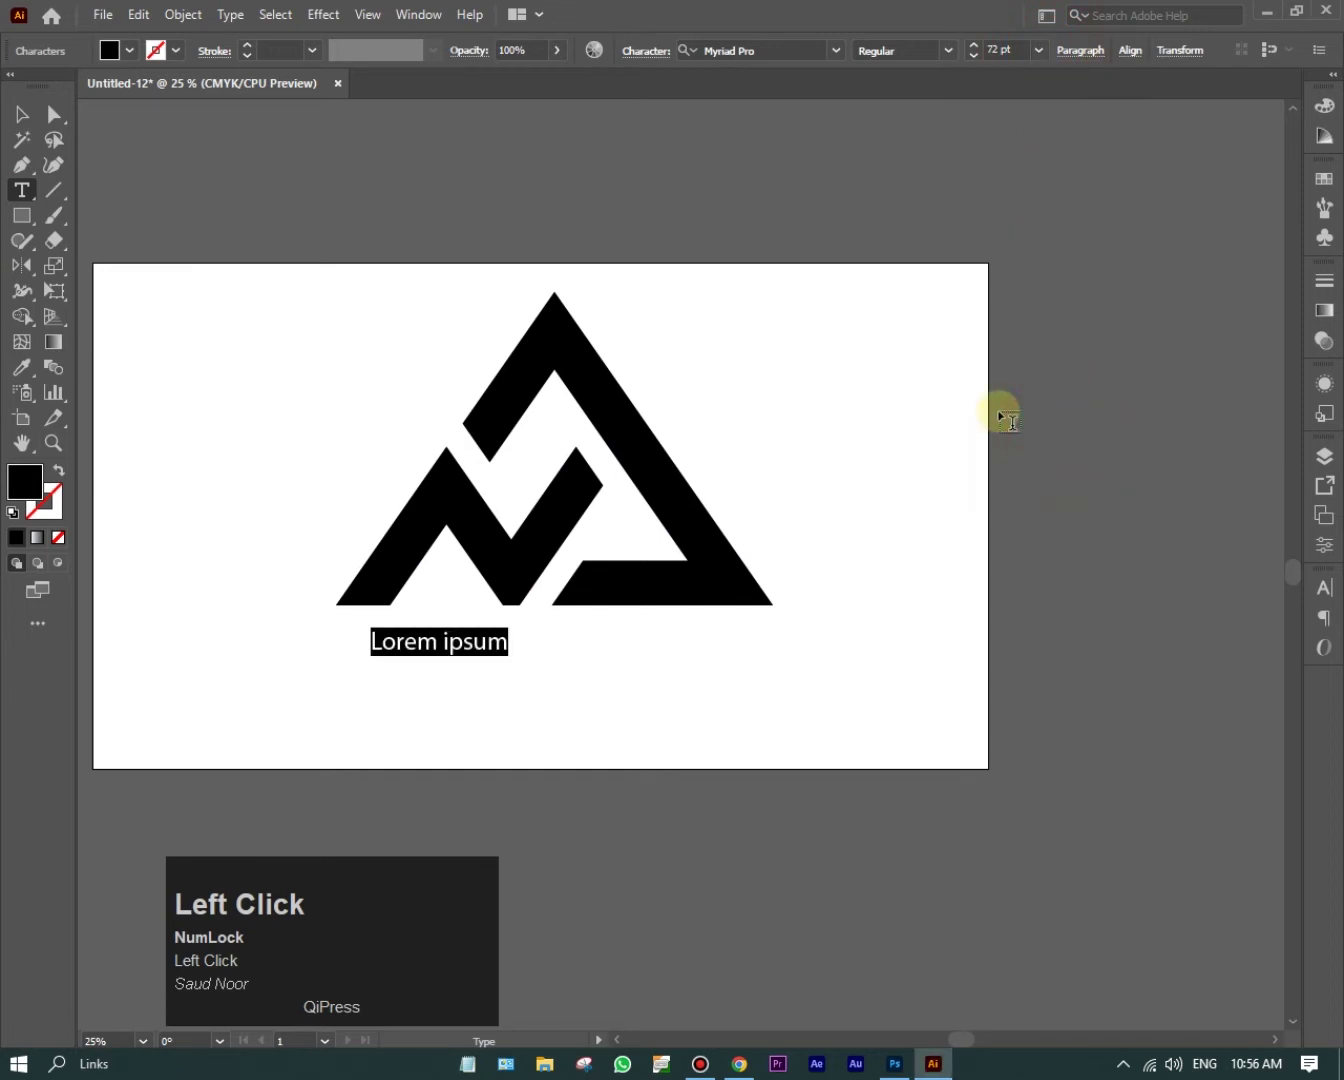
Step: Add the word 'creation' below the logo with tracking set to 2000
text(creation)
click(24, 119)
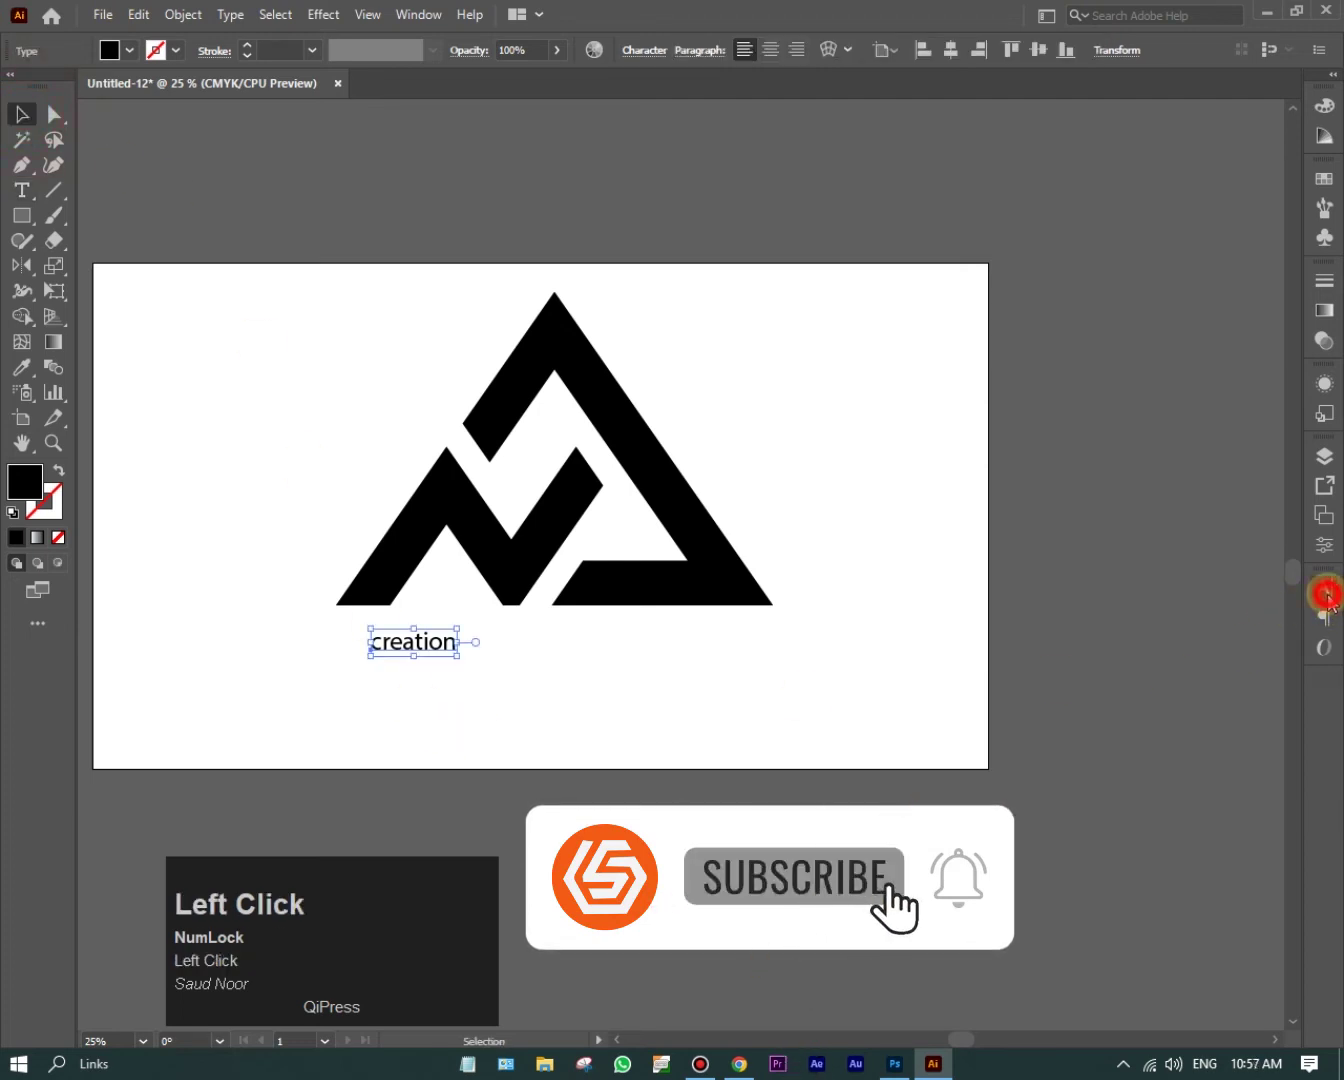
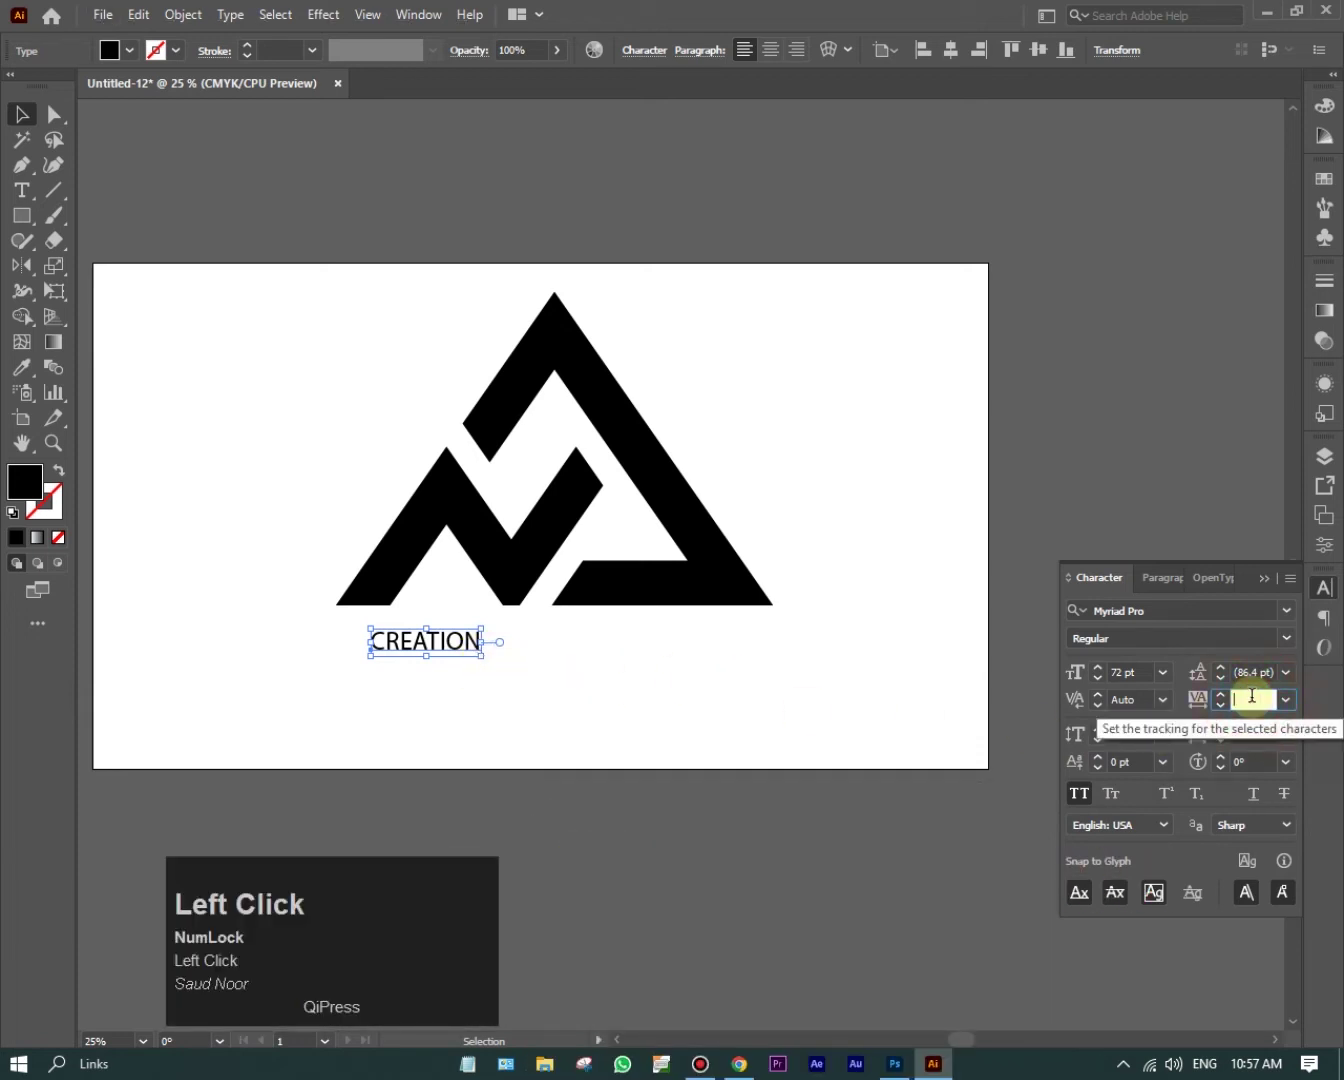
text(200)
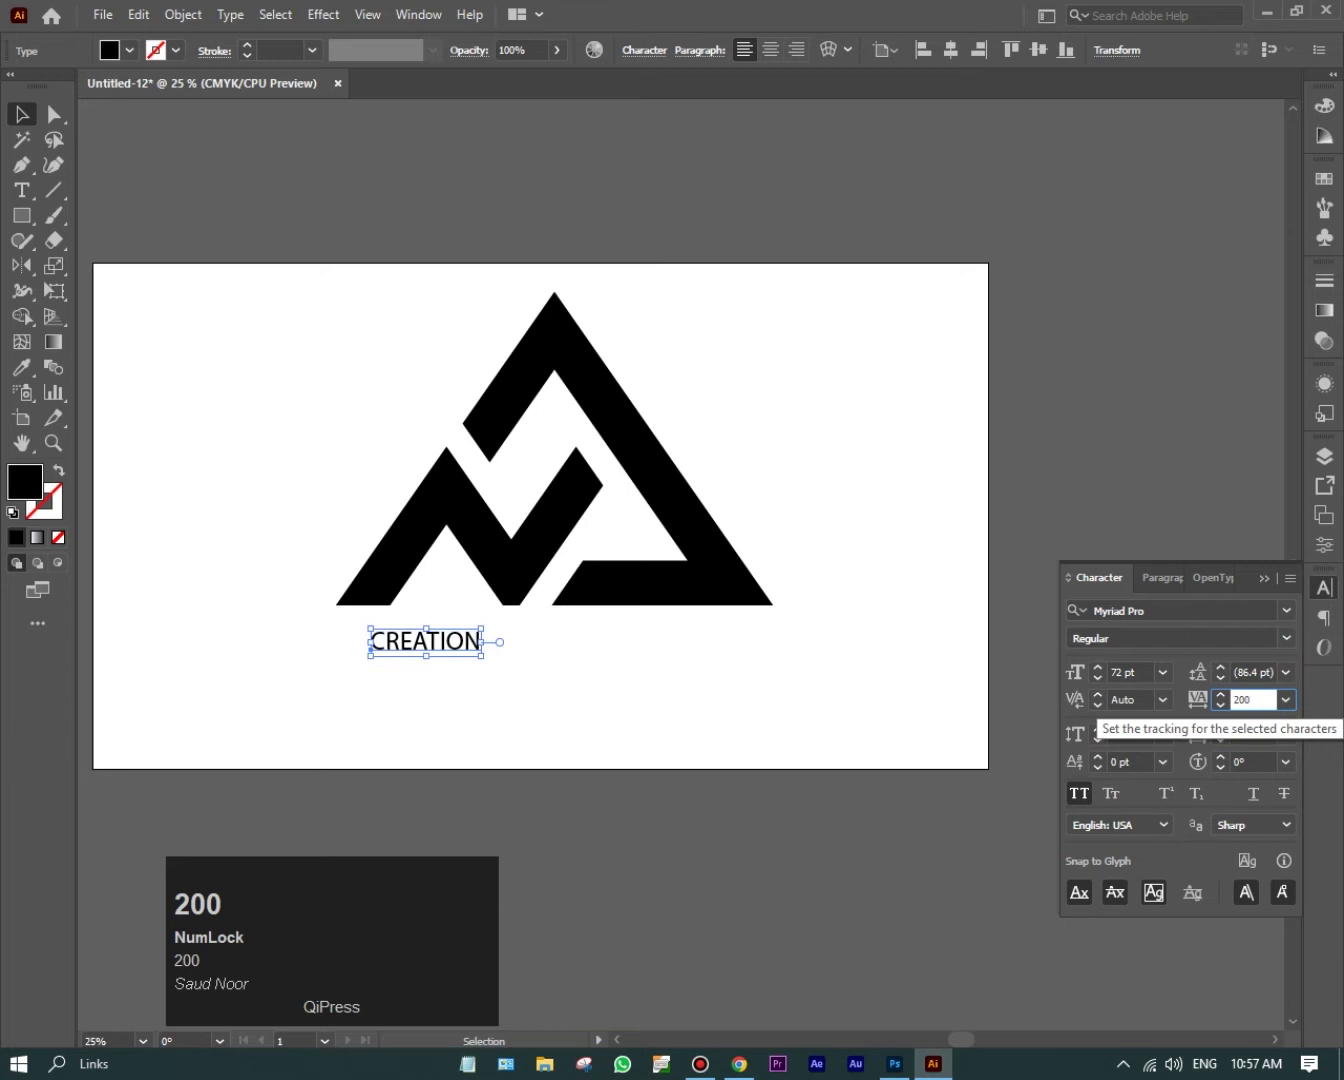
text(0)
key(Return)
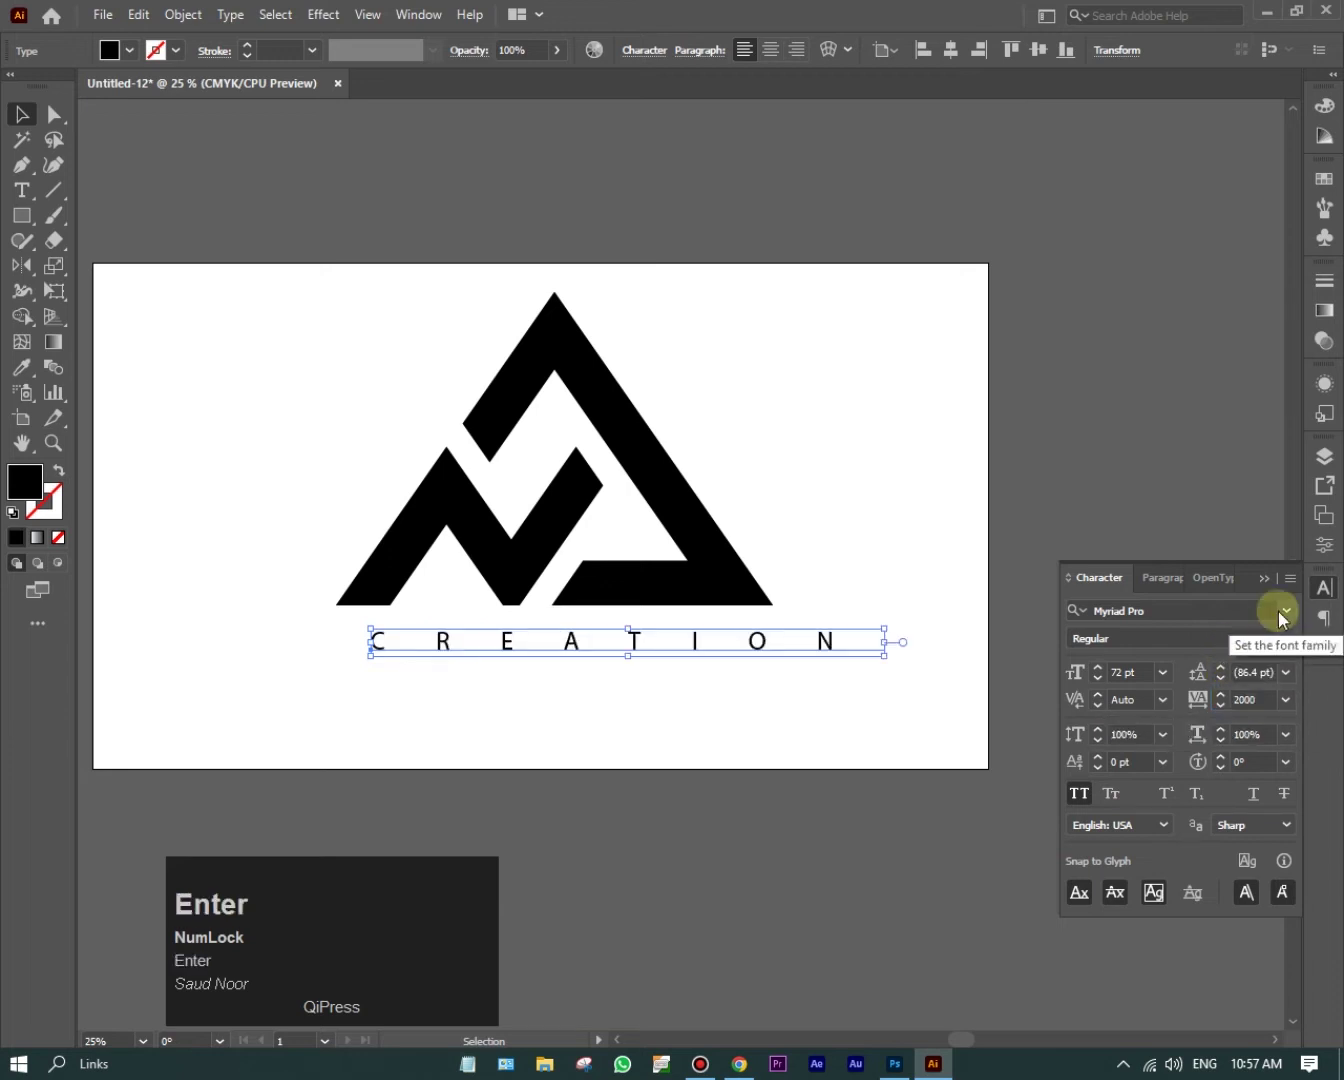
Step: Change the lettering's font to Open Sans Semibold
click(1284, 615)
text(open)
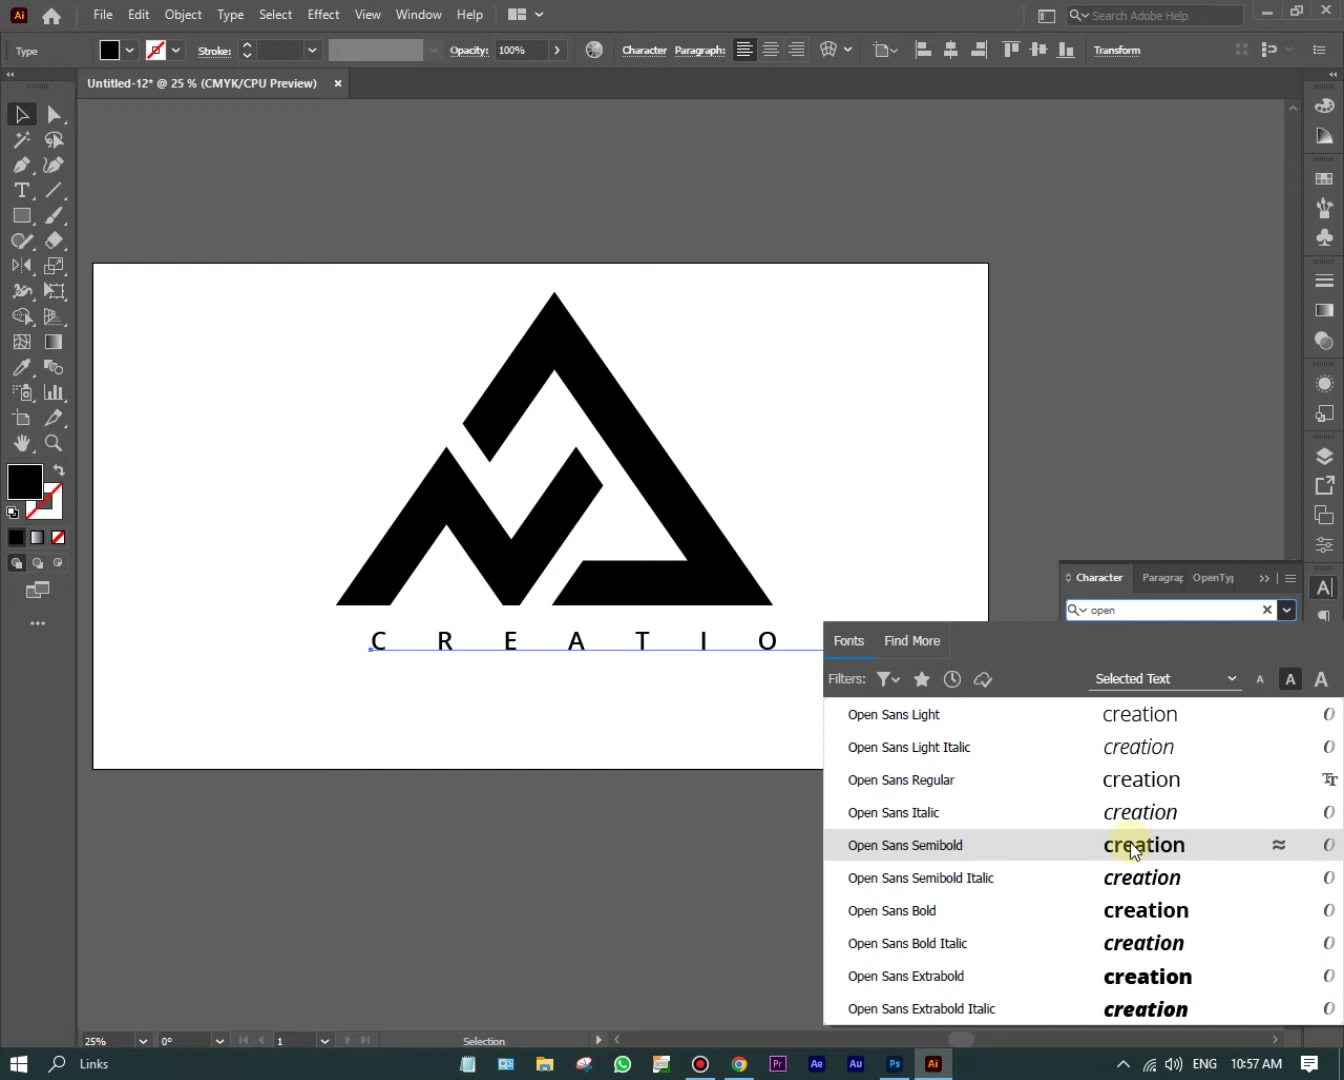
drag(1133, 846, 1258, 586)
Step: Position the CREATION lettering under the logo, aligned to its left edge and nudged up
click(1258, 586)
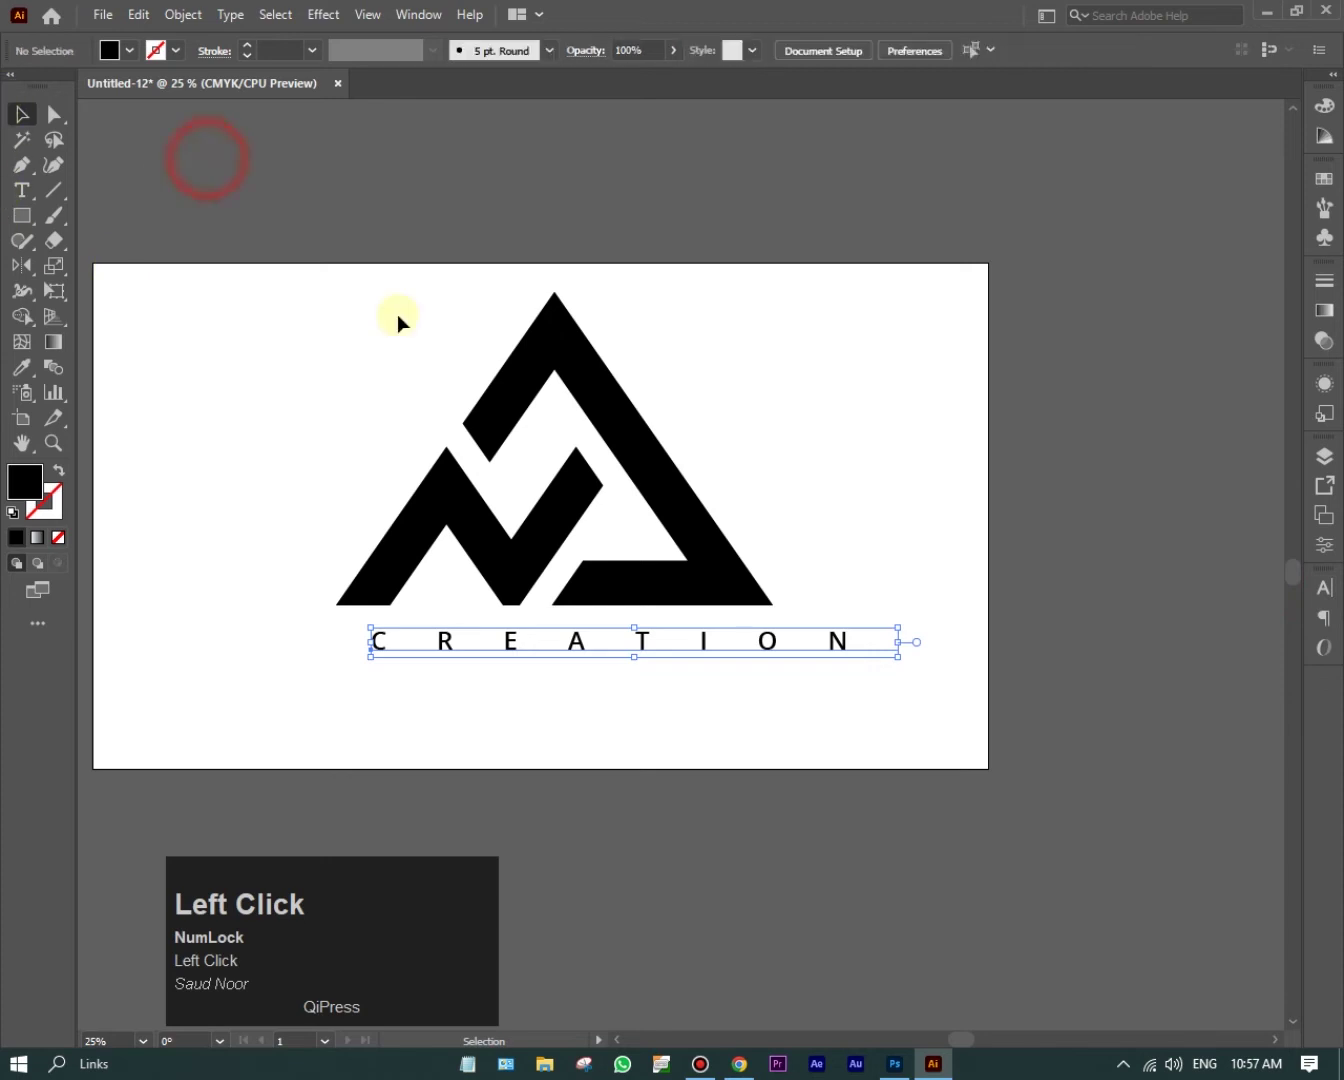
drag(844, 648, 887, 530)
drag(744, 646, 941, 517)
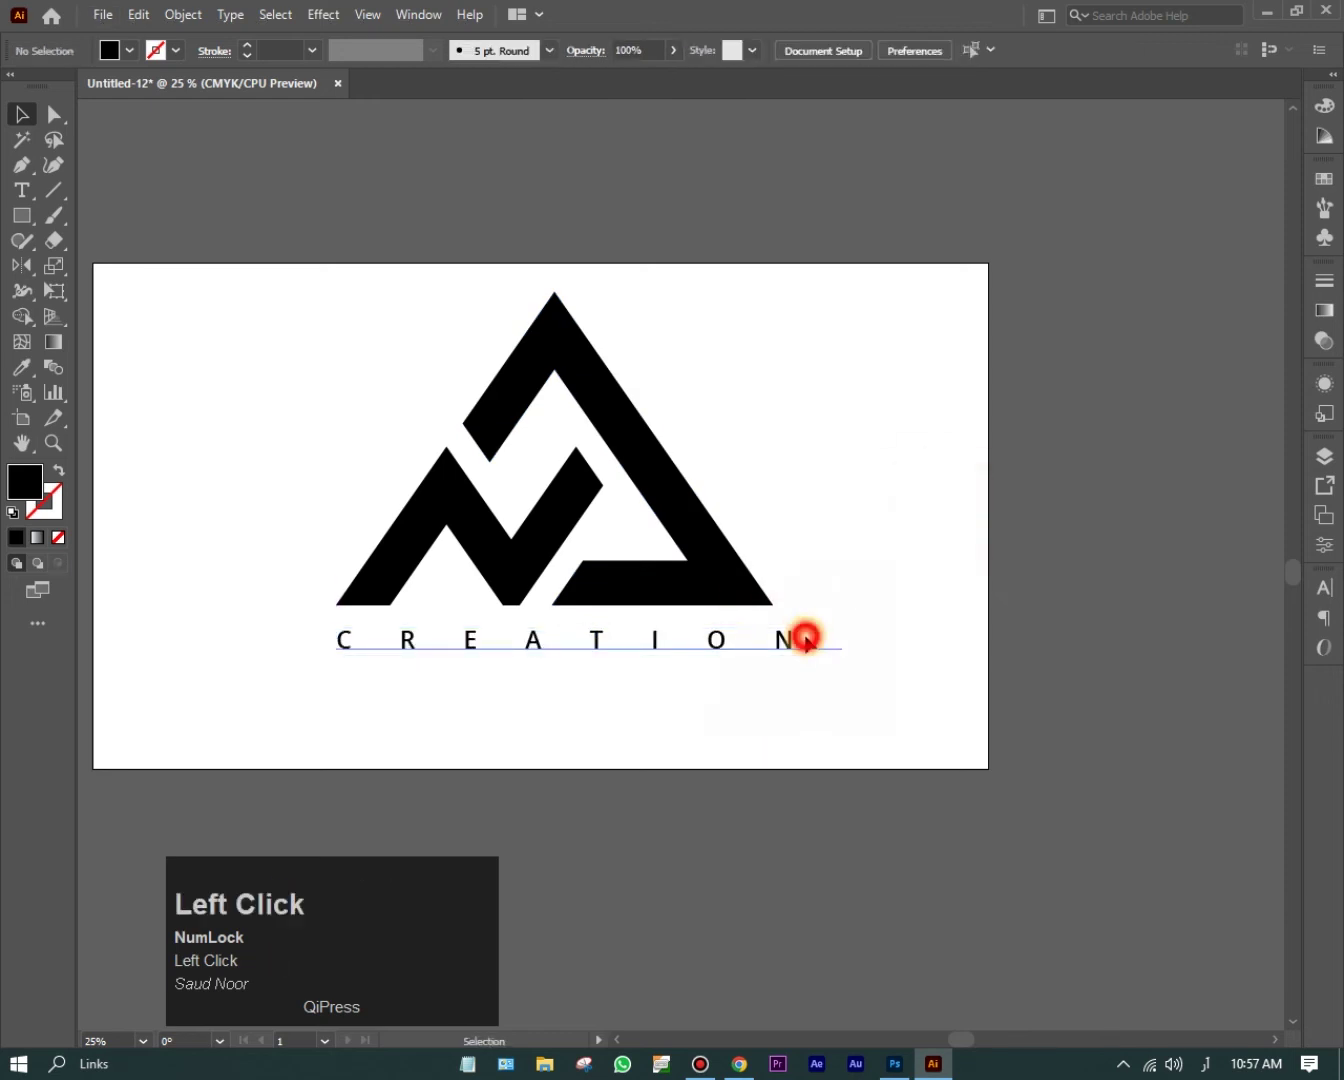
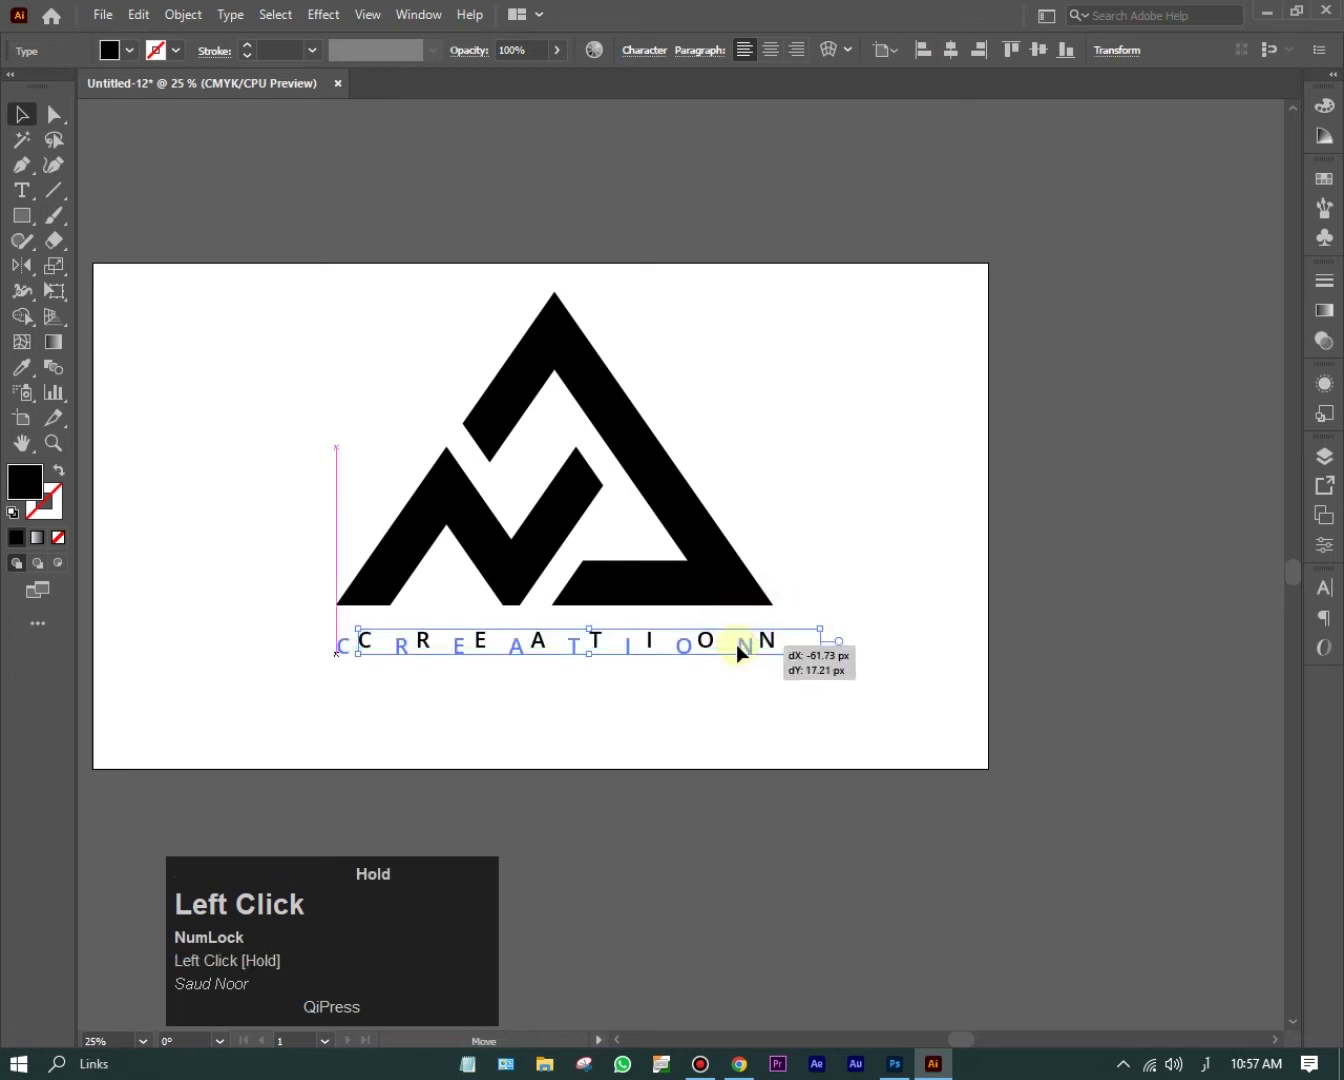
key(Up)
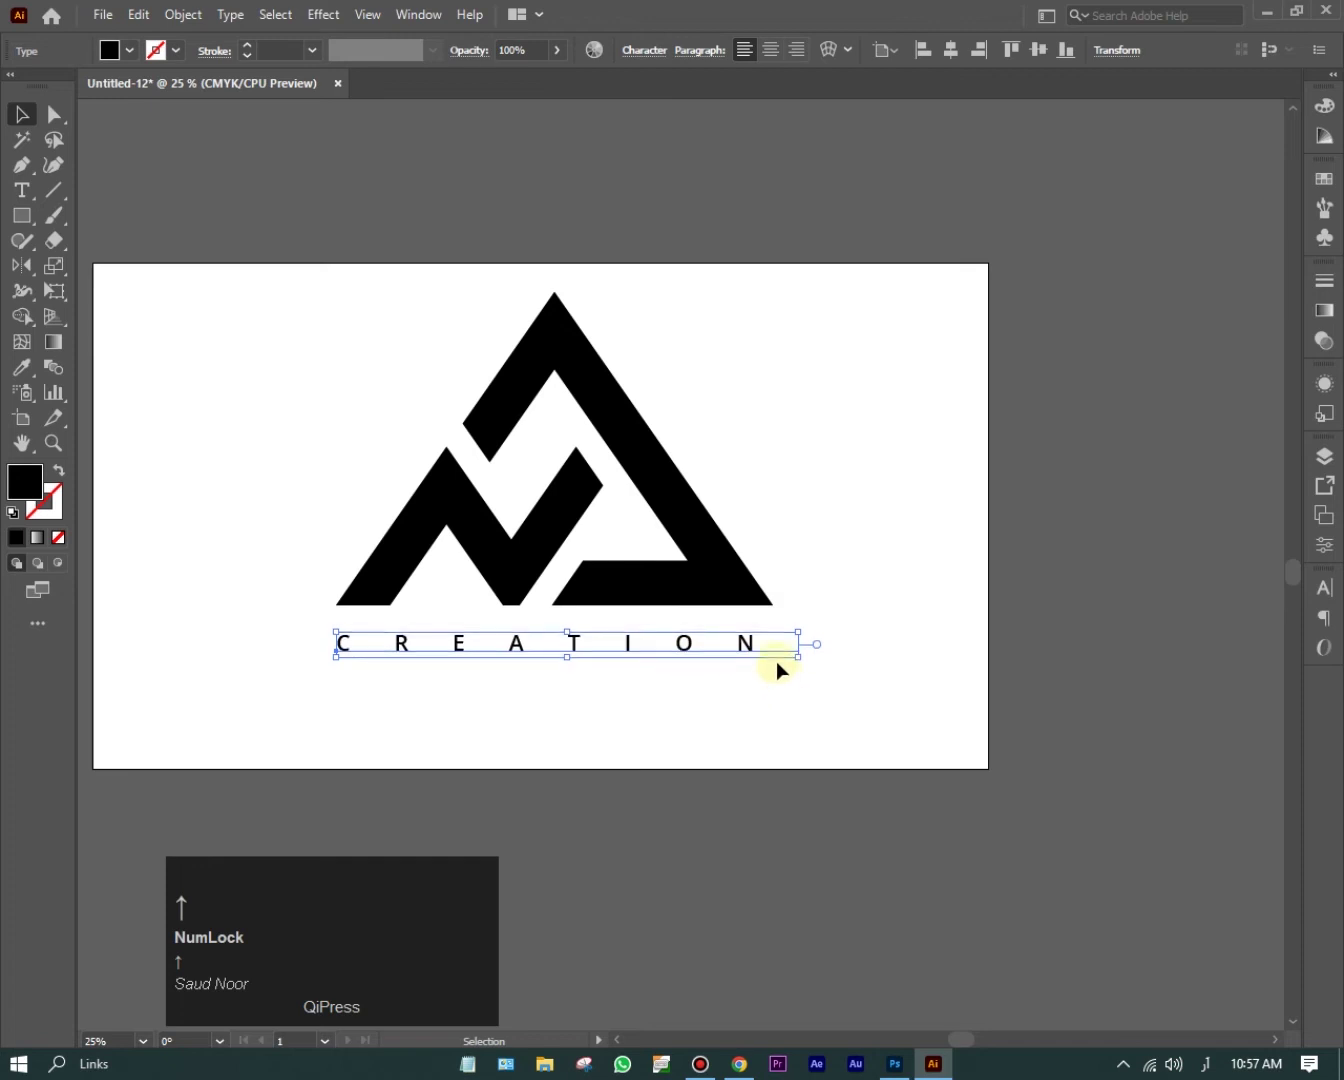
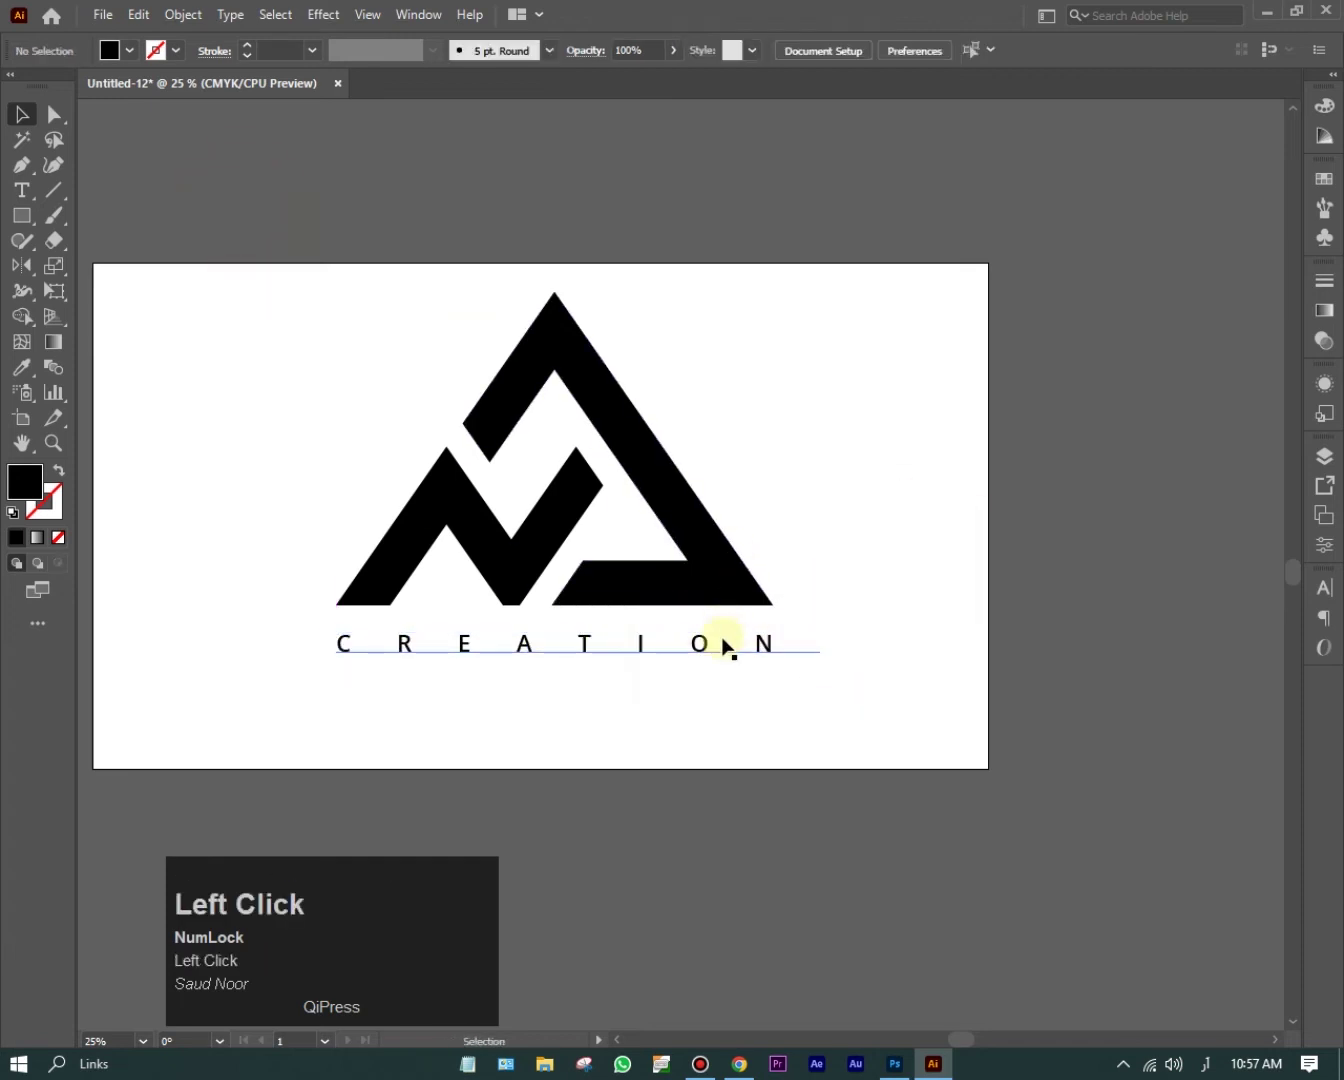
key(Up)
drag(730, 641, 883, 499)
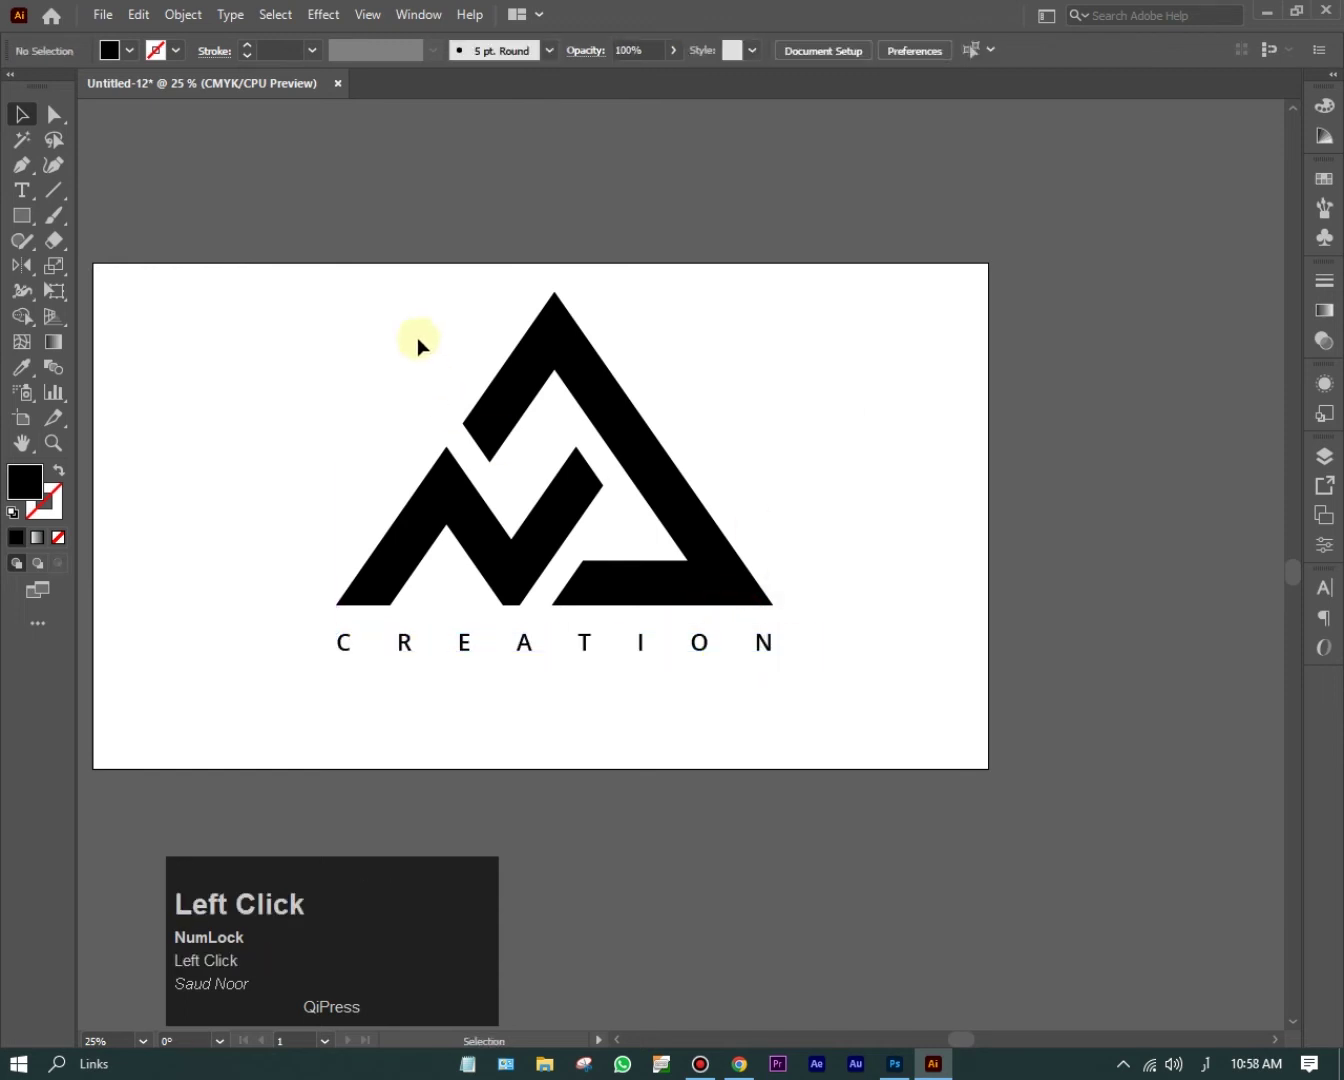
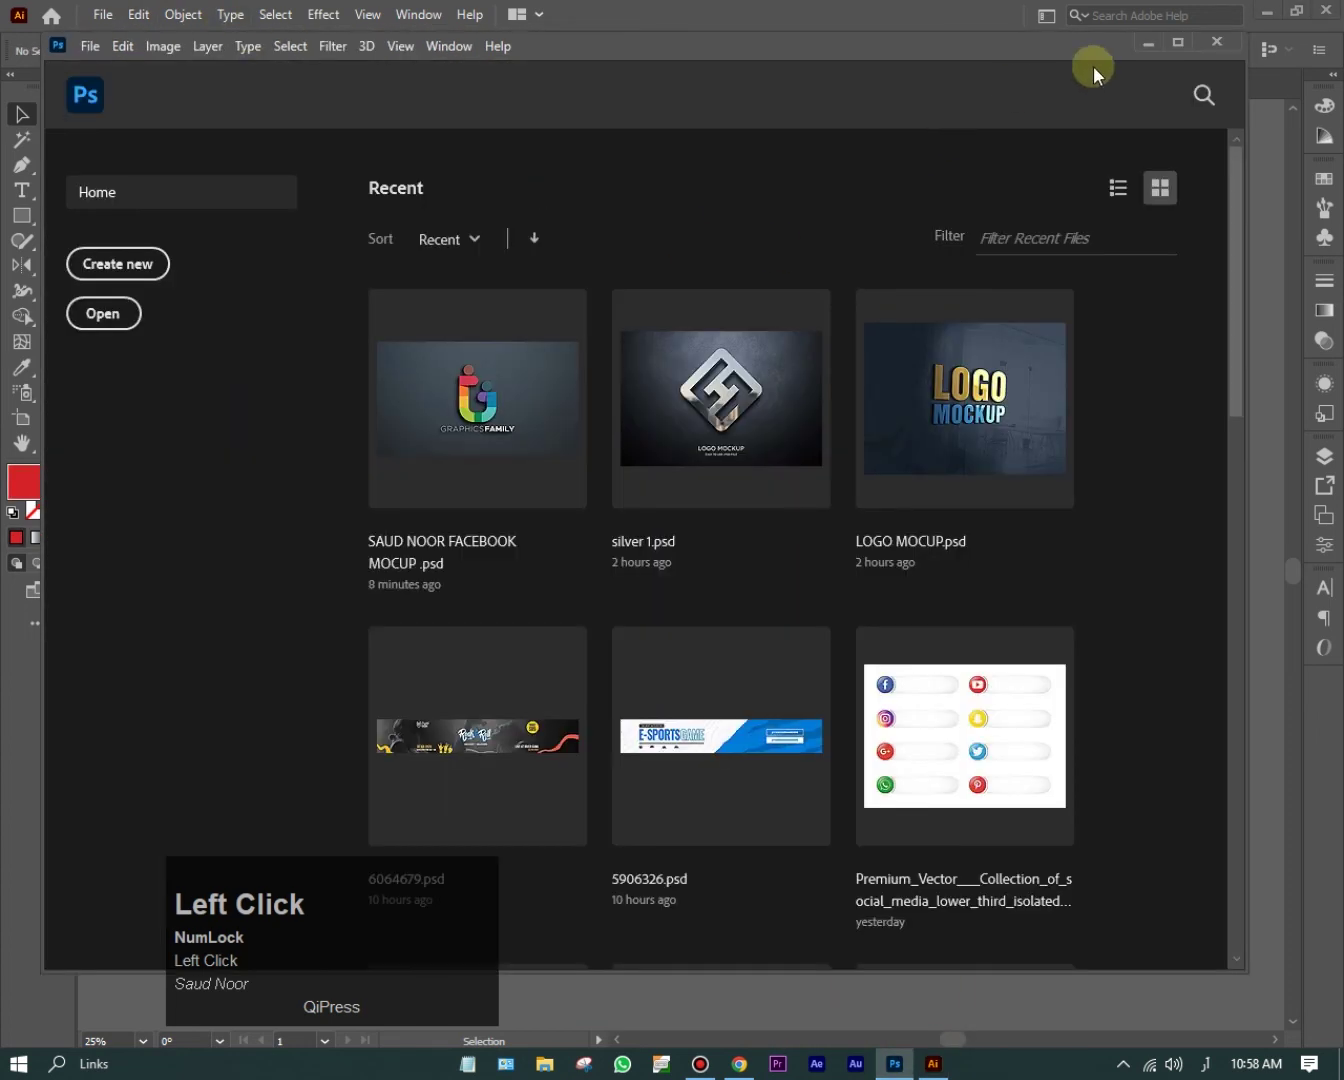
Step: Maximize the Photoshop window to fill the screen
click(1172, 48)
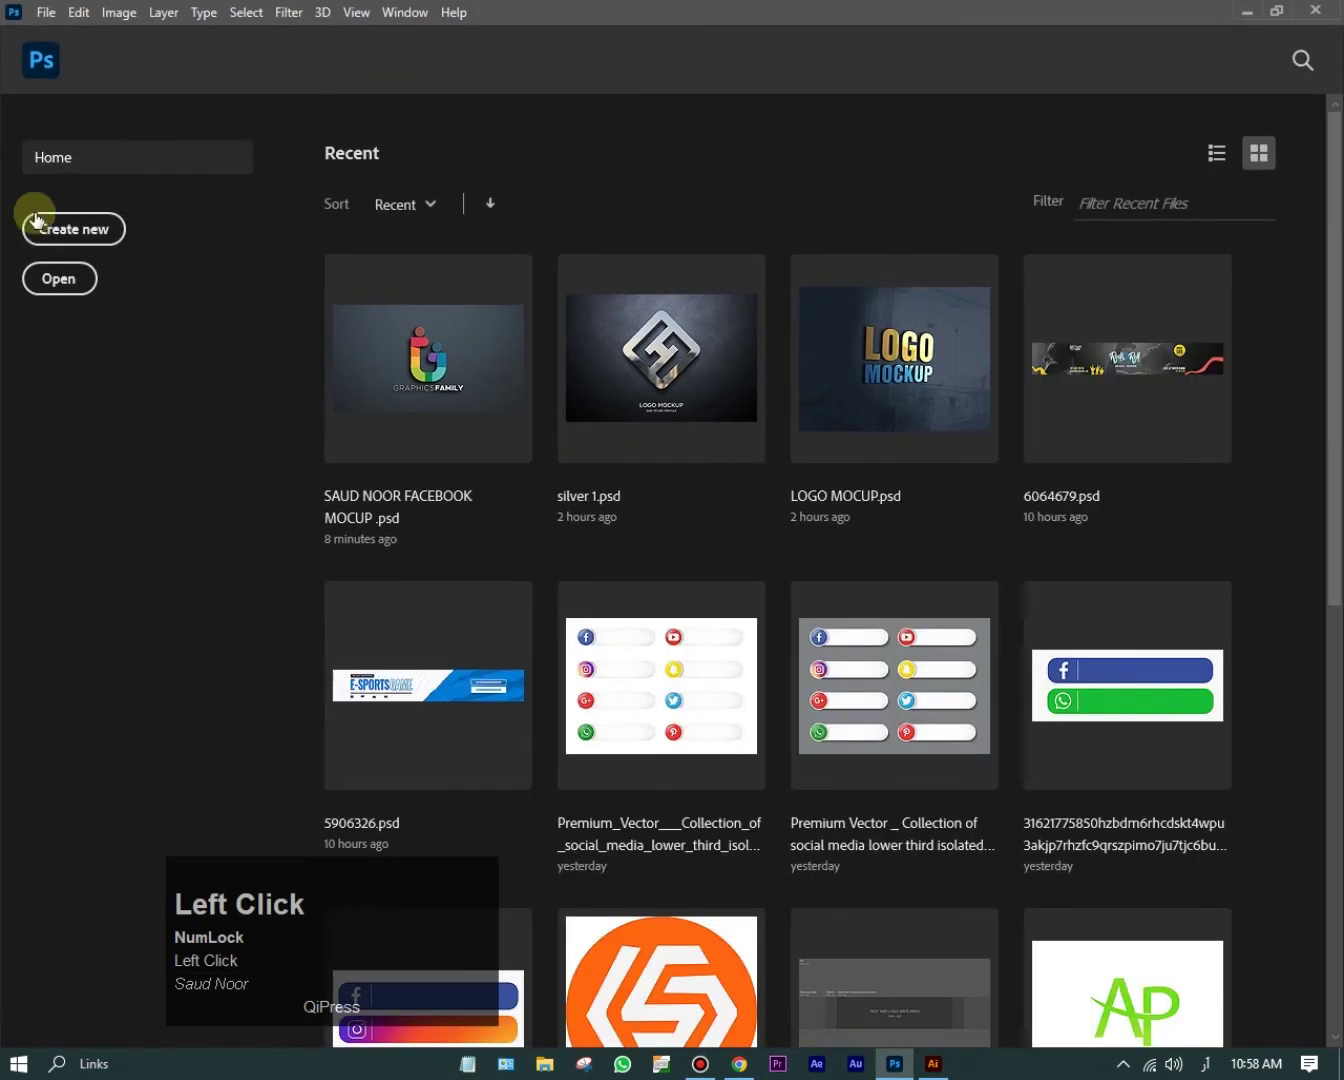
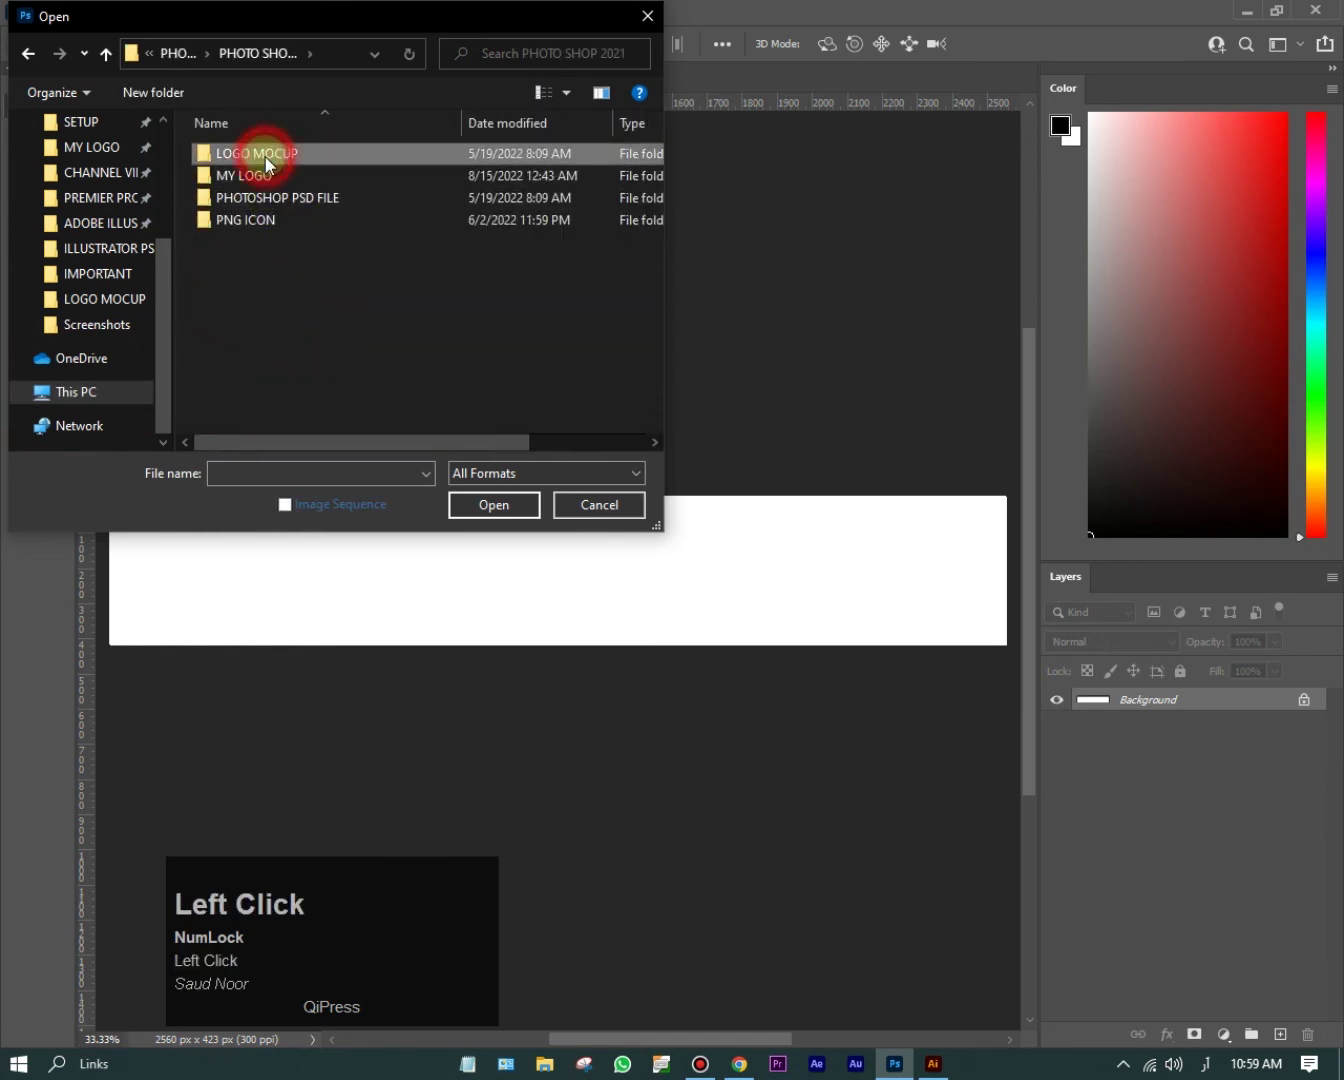
Step: Paste the logo as a smart object into the mockup's logo contents and close them, saving into the mockup
scroll(down, 3)
click(293, 376)
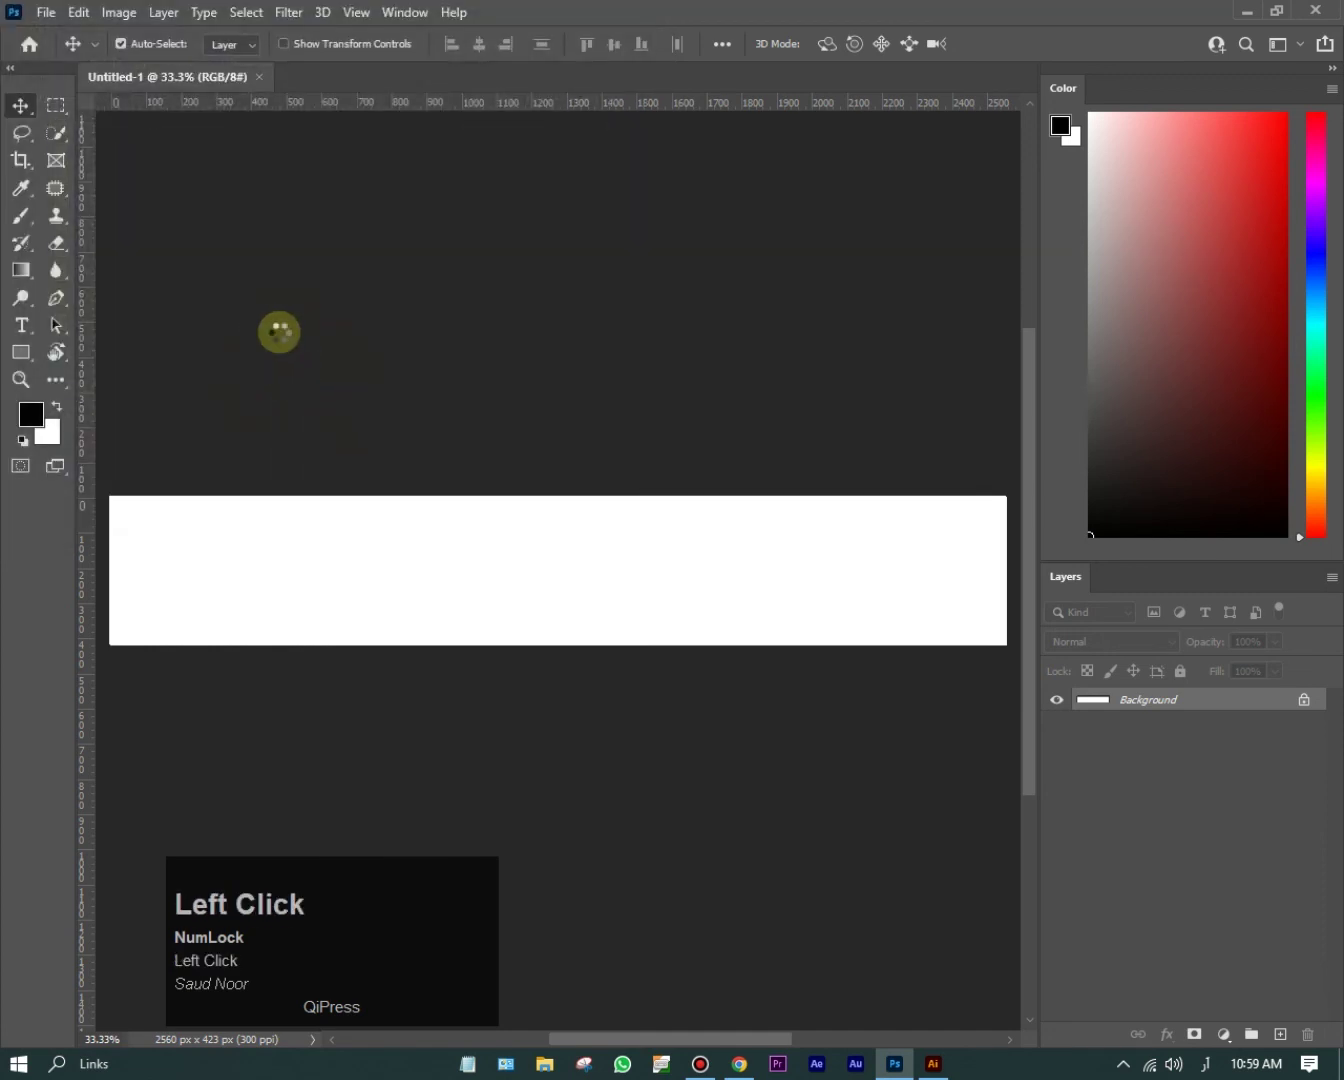
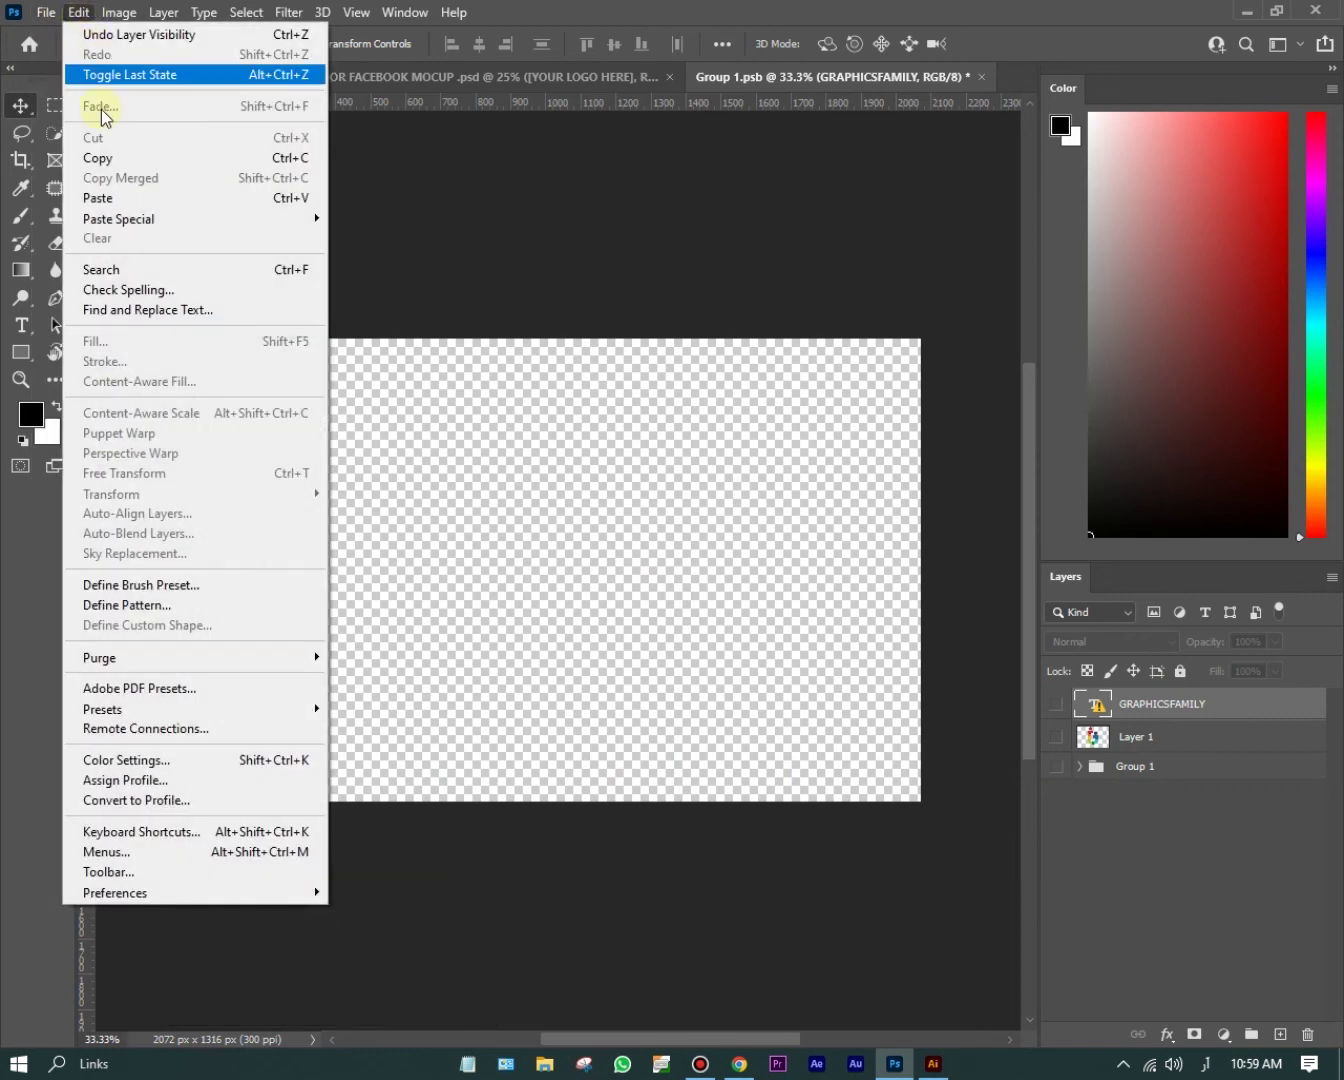
click(121, 211)
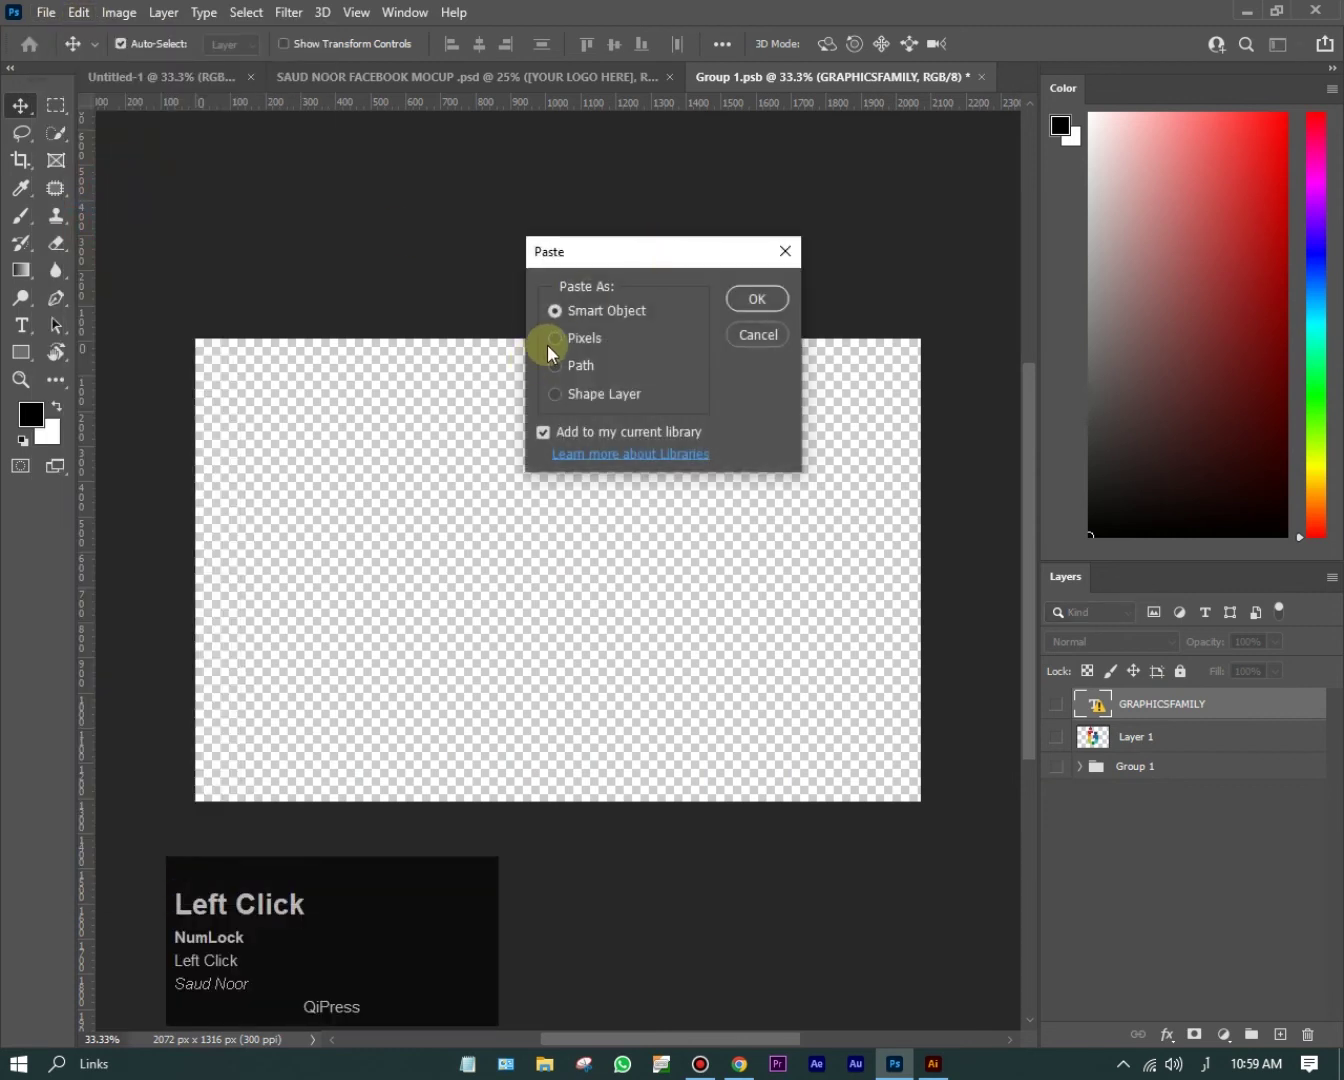
click(561, 341)
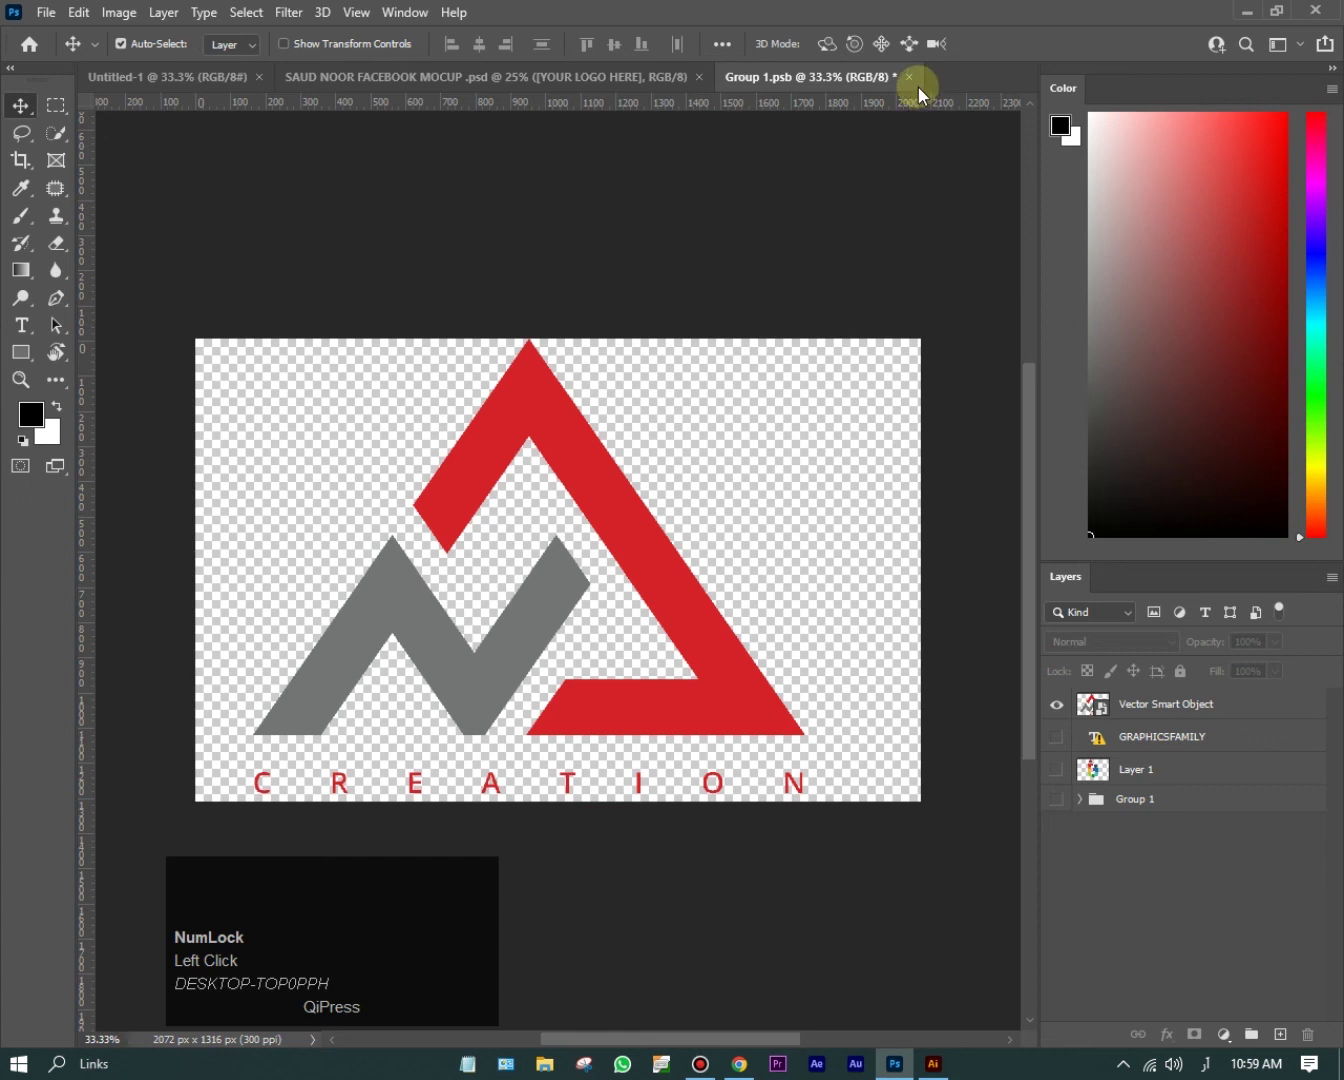
click(914, 80)
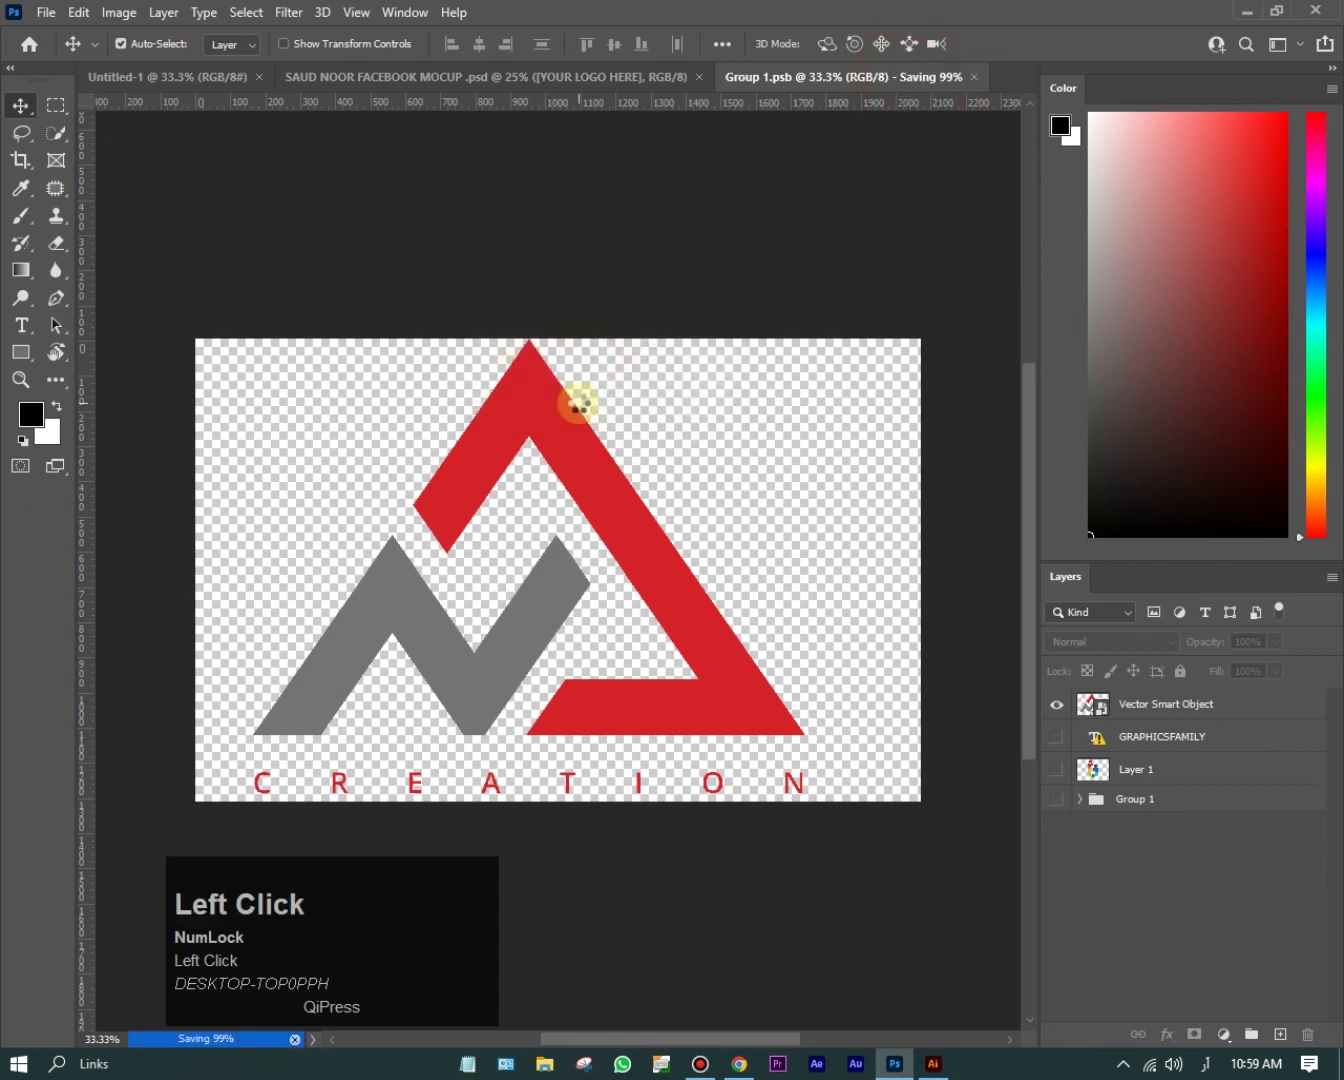